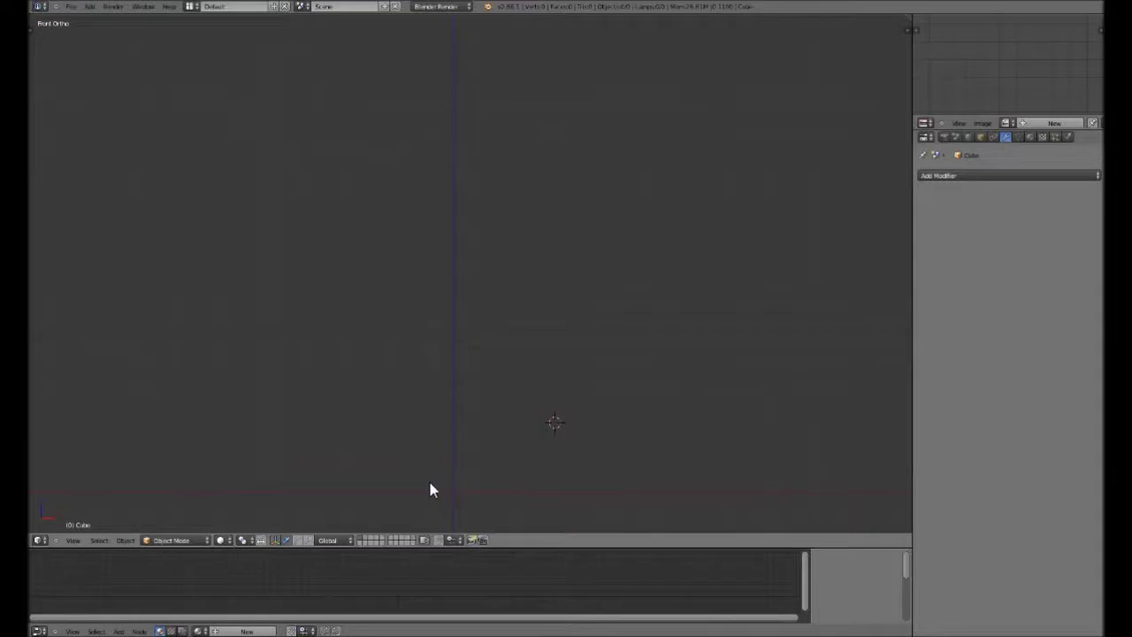
Clear the scene and bring up the Add menu with the Avastar rig entry.
key("ctrl+c")
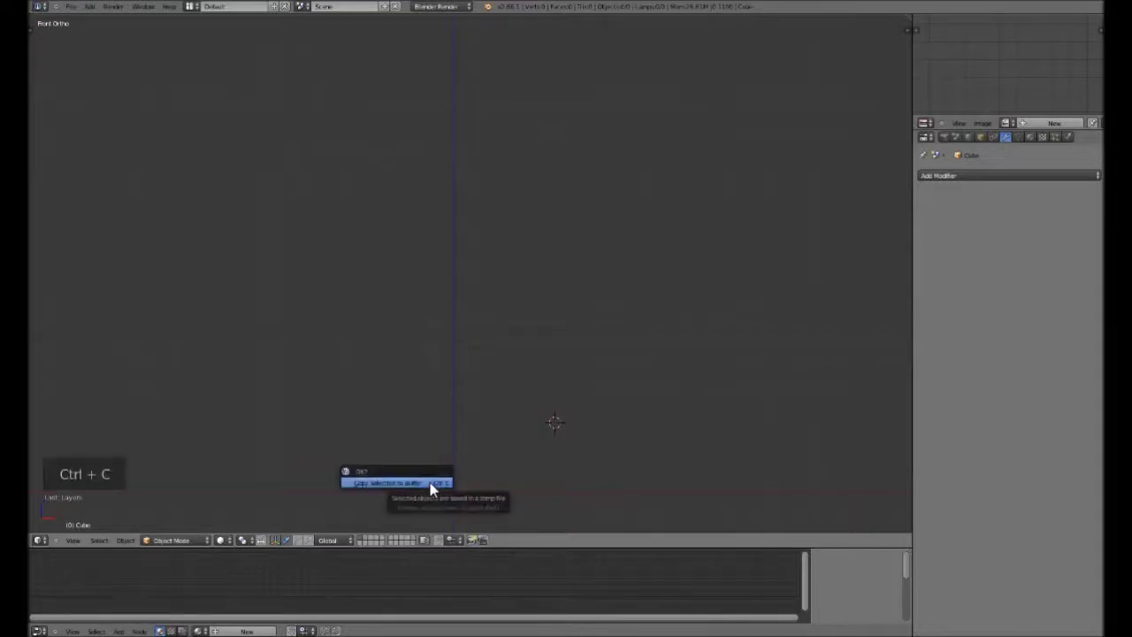
key("shift+c")
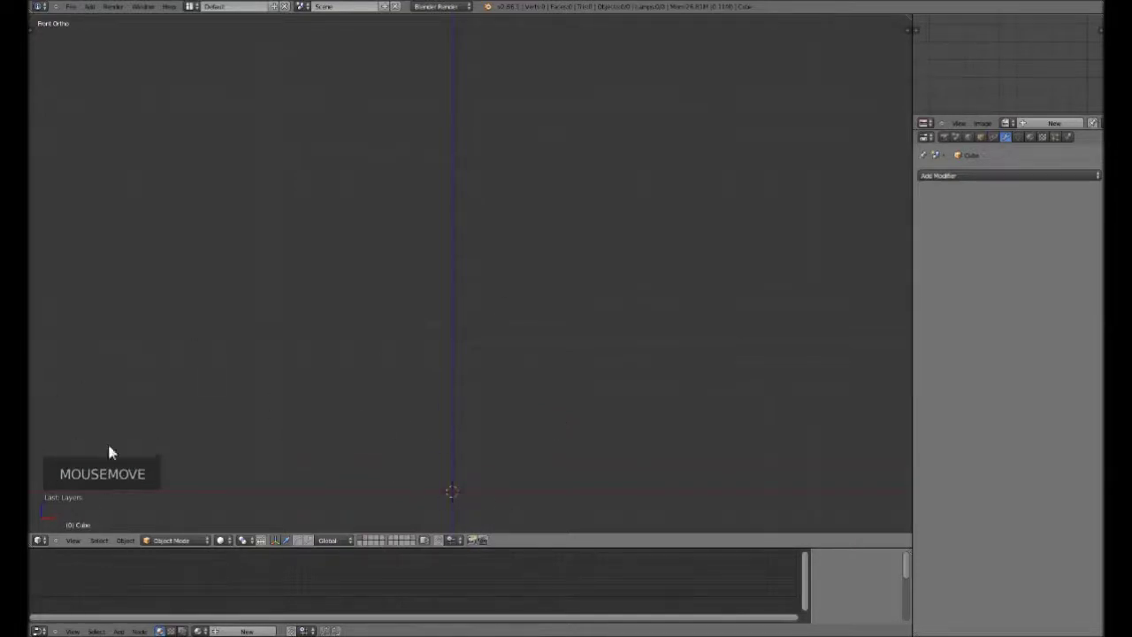
scroll("down", 3)
scroll("up", 3)
key("shift+a")
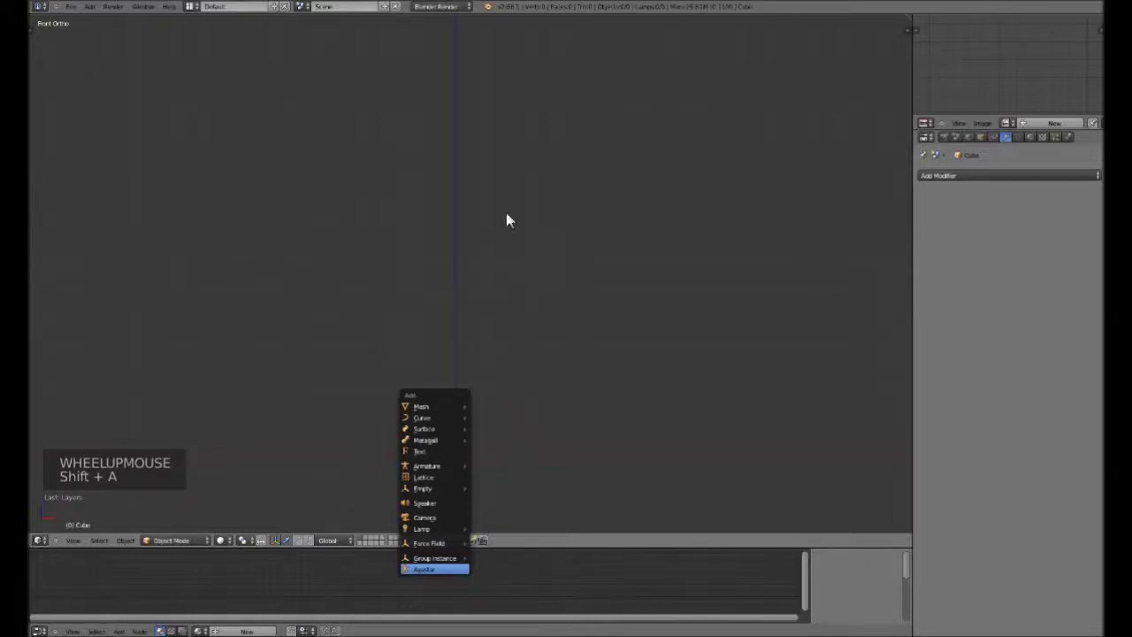
Add the Avastar avatar with its rig and inspect it from the front view.
scroll("down", 3)
scroll("up", 3)
scroll("down", 3)
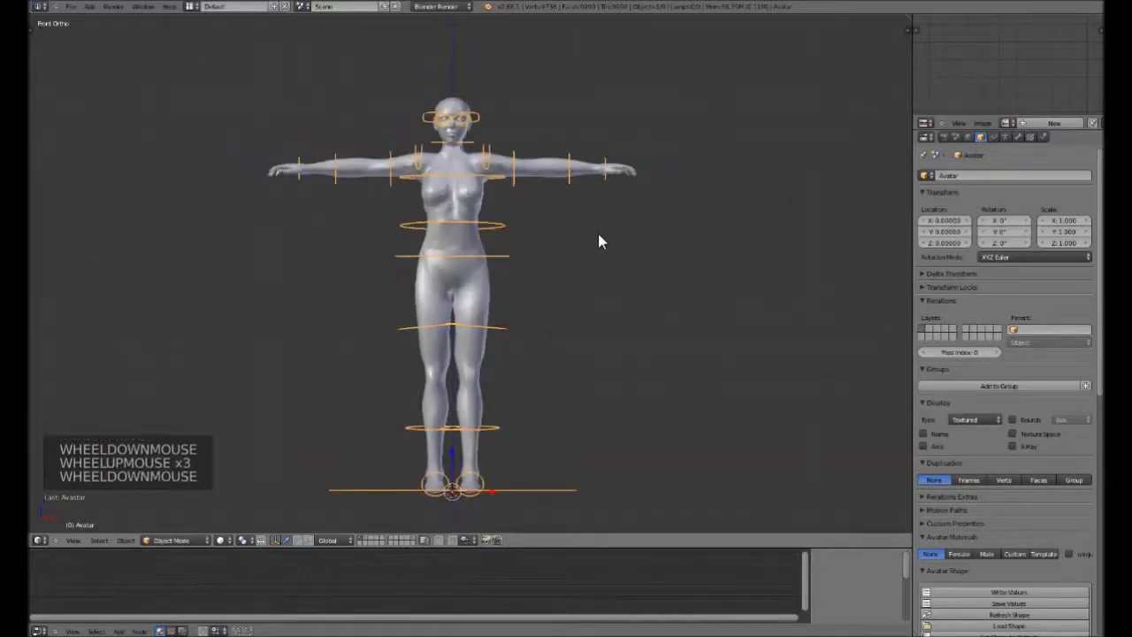
middle_click(723, 284)
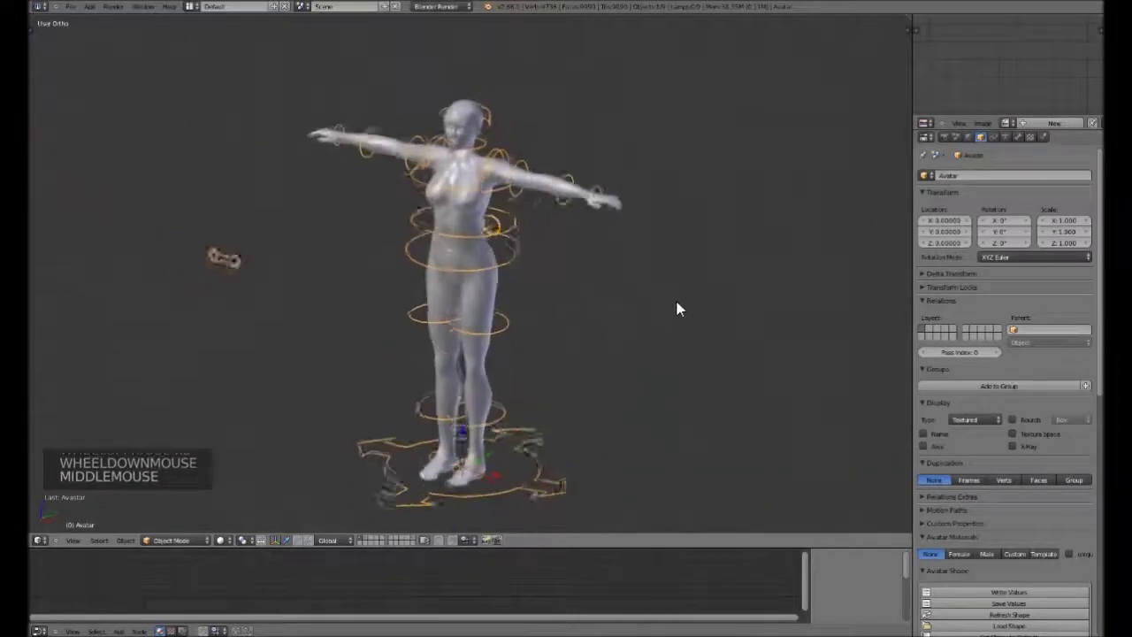
key("KP_1")
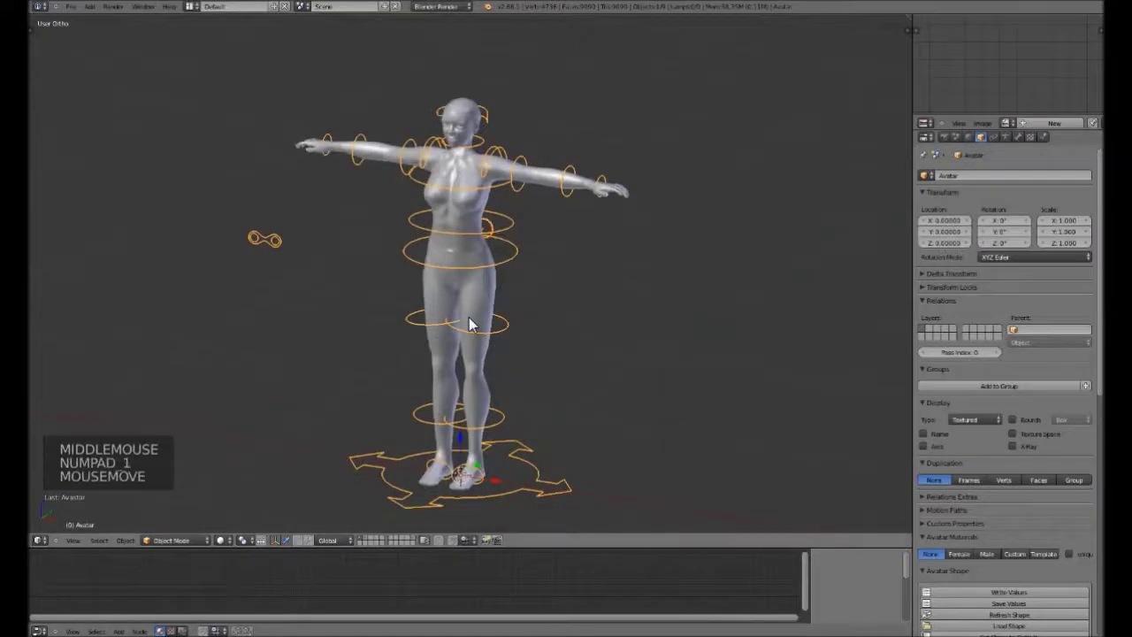
key("KP_1")
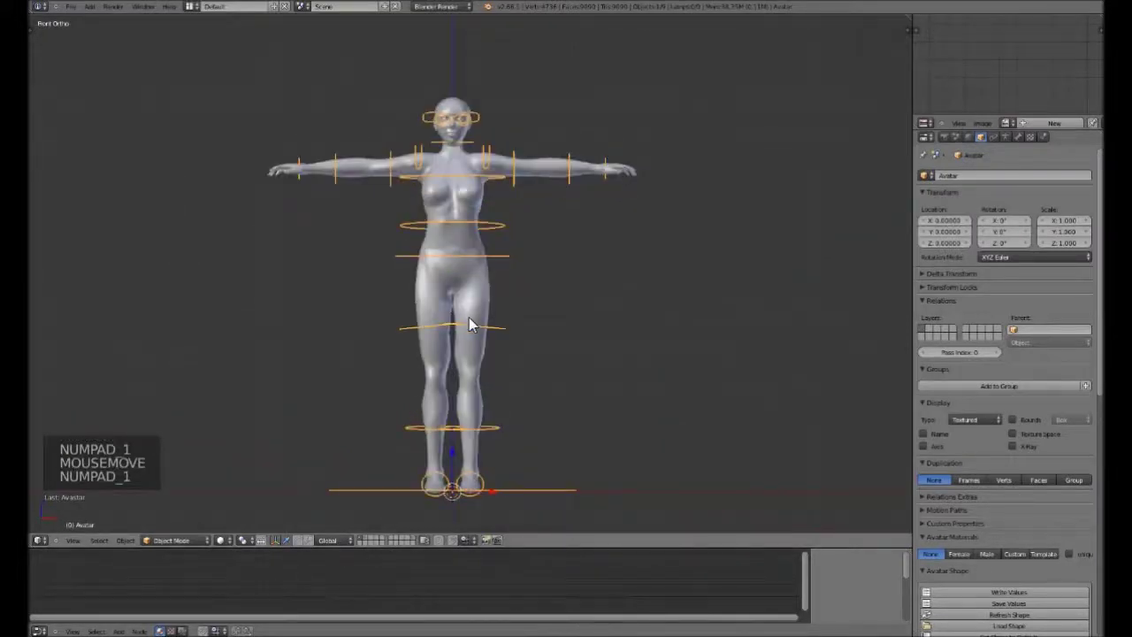
Show the layer with the box-modelled human mesh and select it.
key("2")
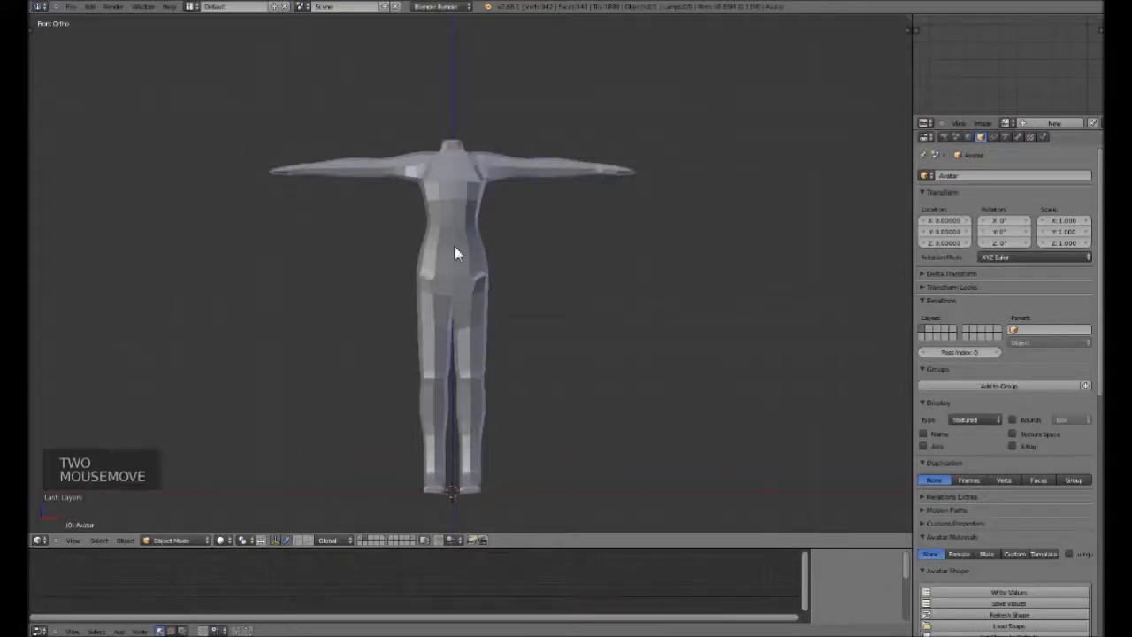
middle_click(602, 295)
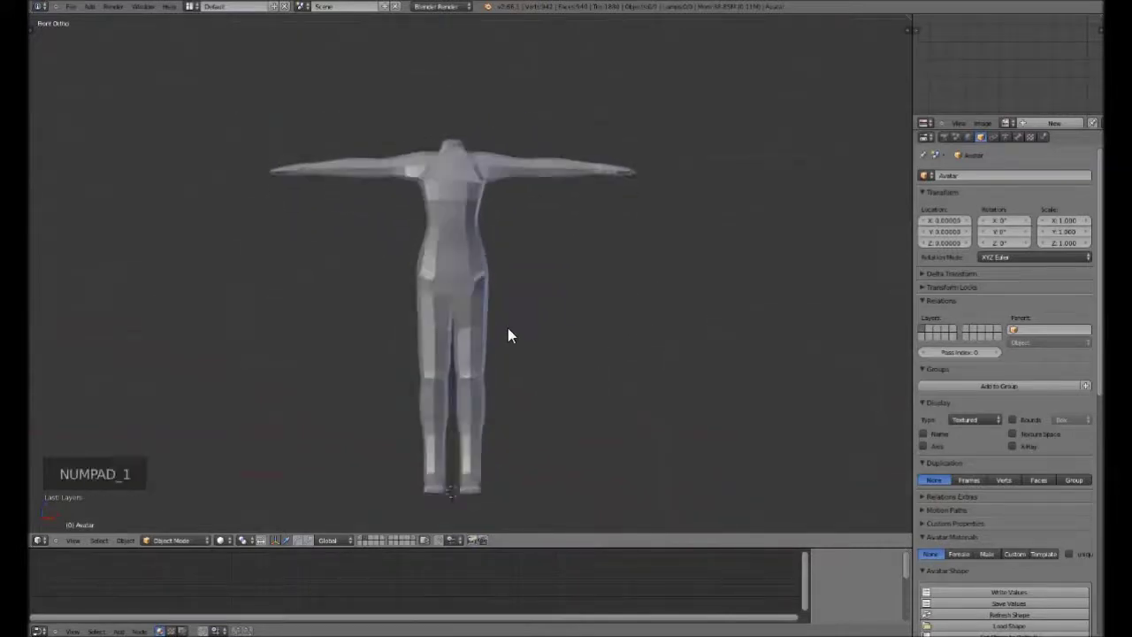
right_click(450, 276)
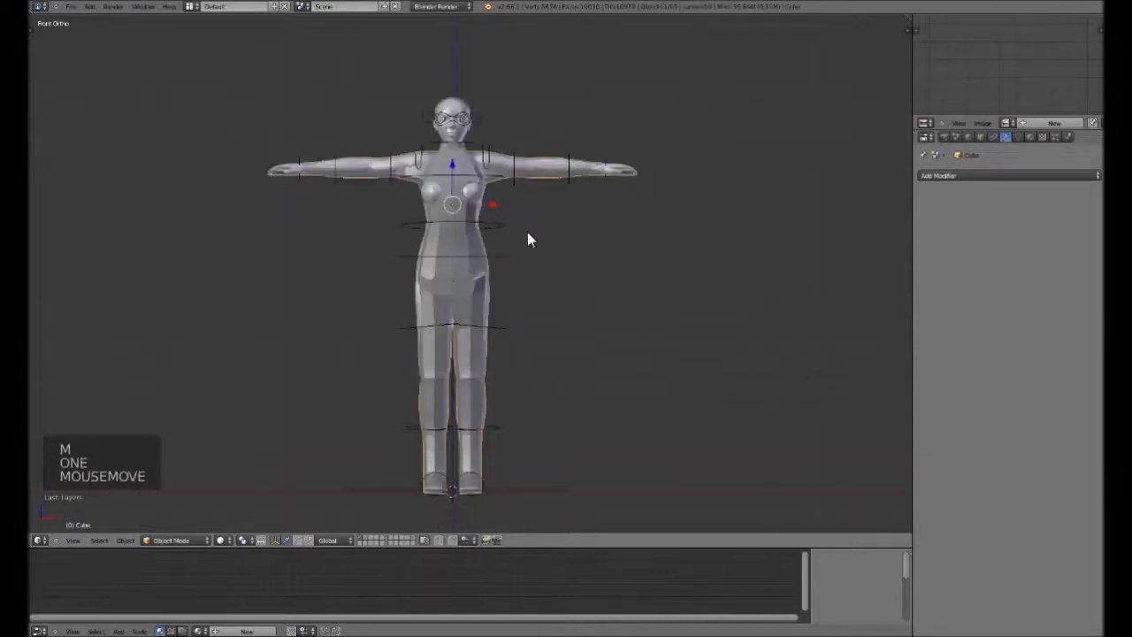
In wireframe display, add the Avastar rig to the selection with the human mesh.
scroll("up", 3)
middle_click(561, 256)
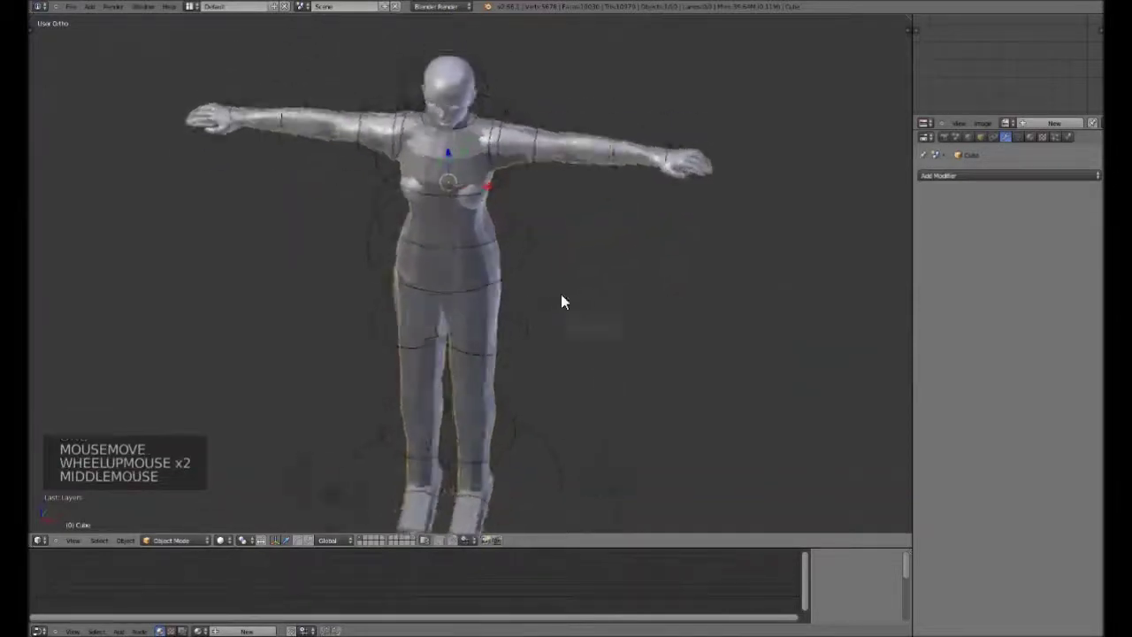
key("z")
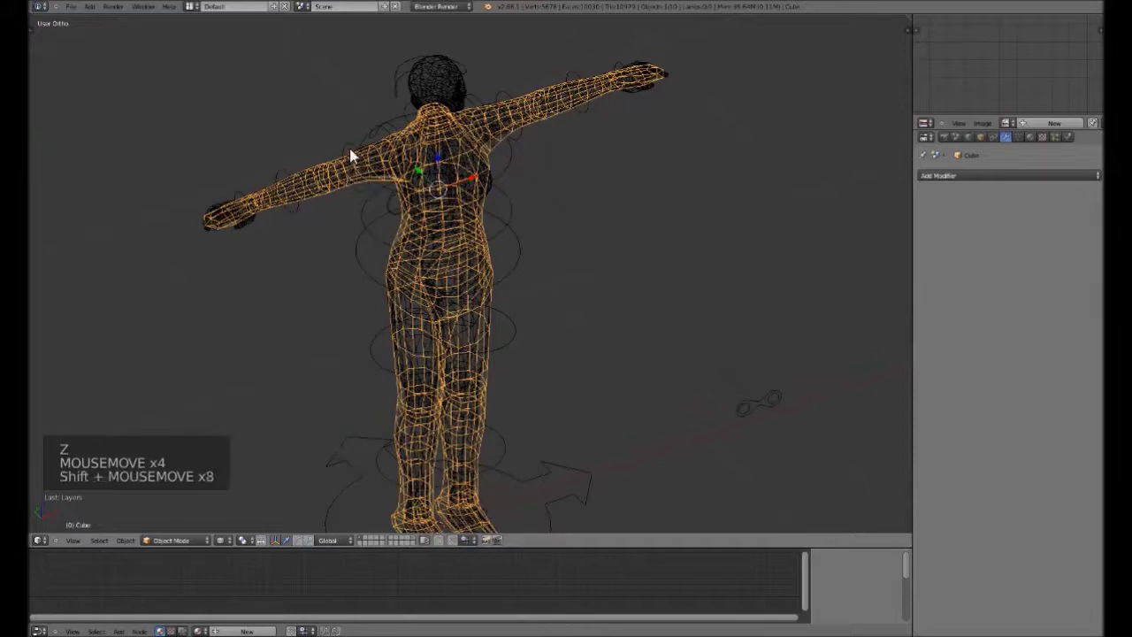
right_click(355, 147)
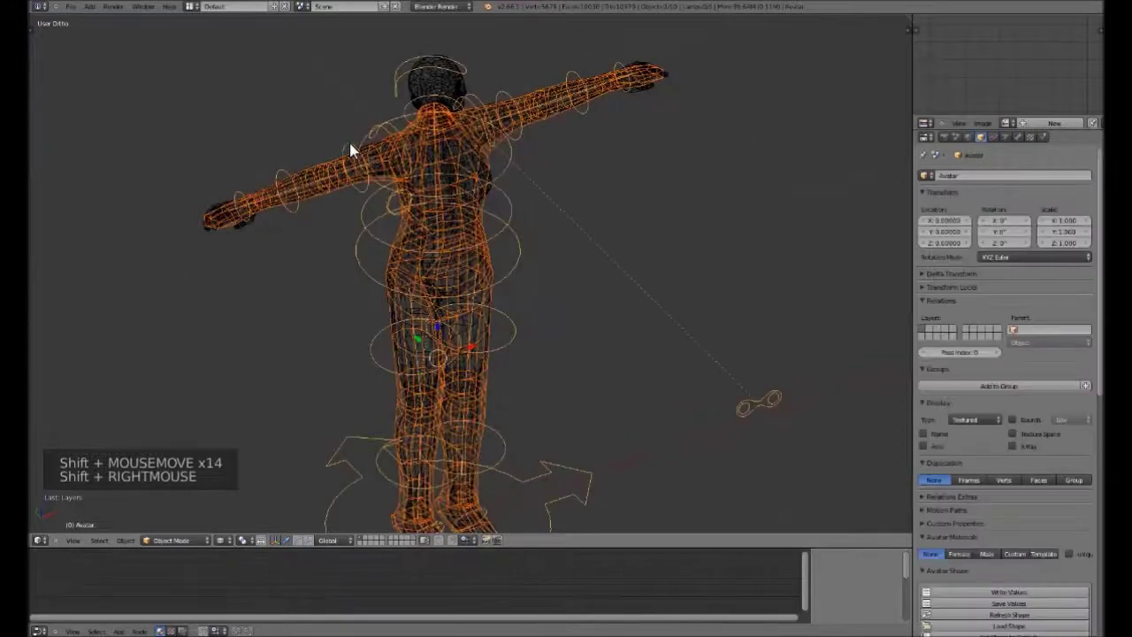
key("KP_1")
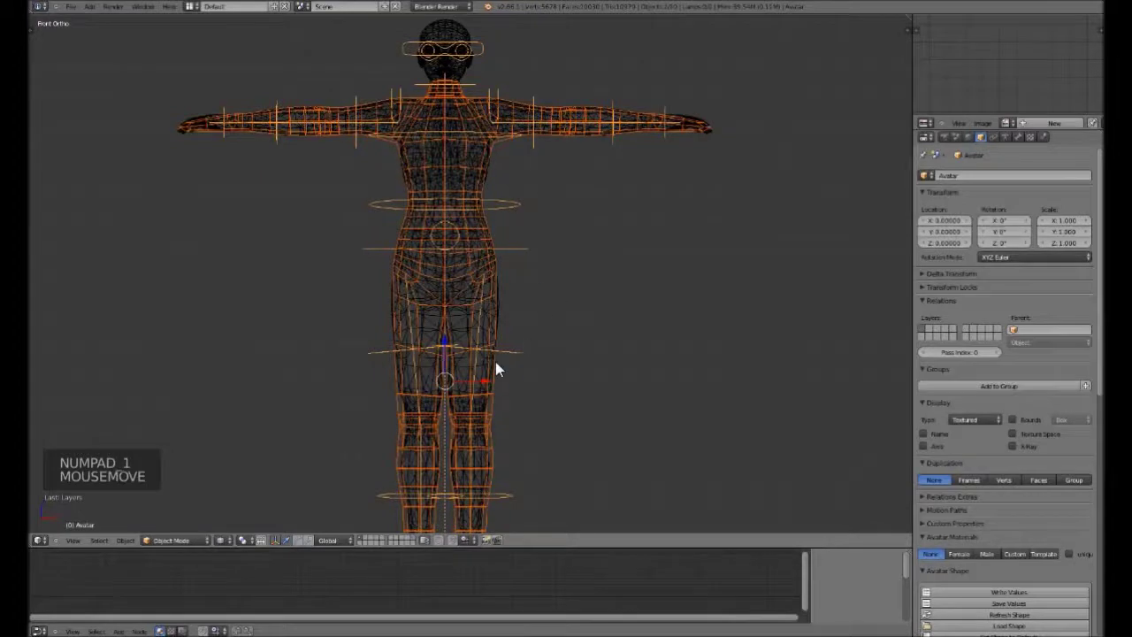
Zoom the front view to frame the full figure for the Avastar tools.
scroll("down", 3)
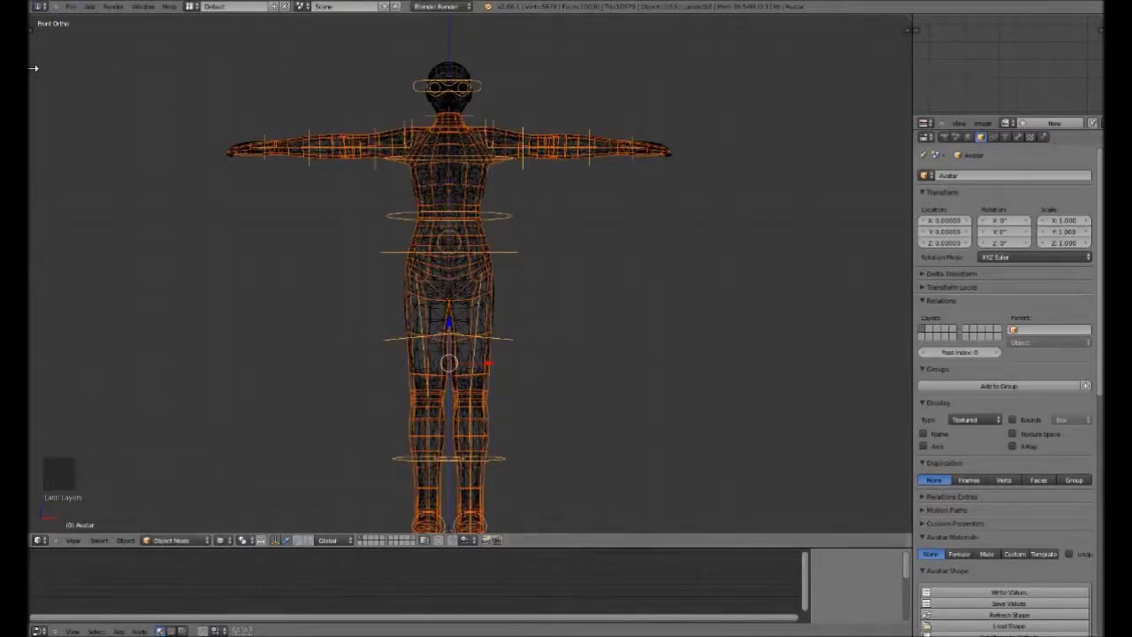
scroll("down", 3)
scroll("down", 3)
scroll("down", 3)
scroll("up", 3)
Bind the human mesh to the Avastar rig, copying weights to all 942 vertices.
left_click(41, 268)
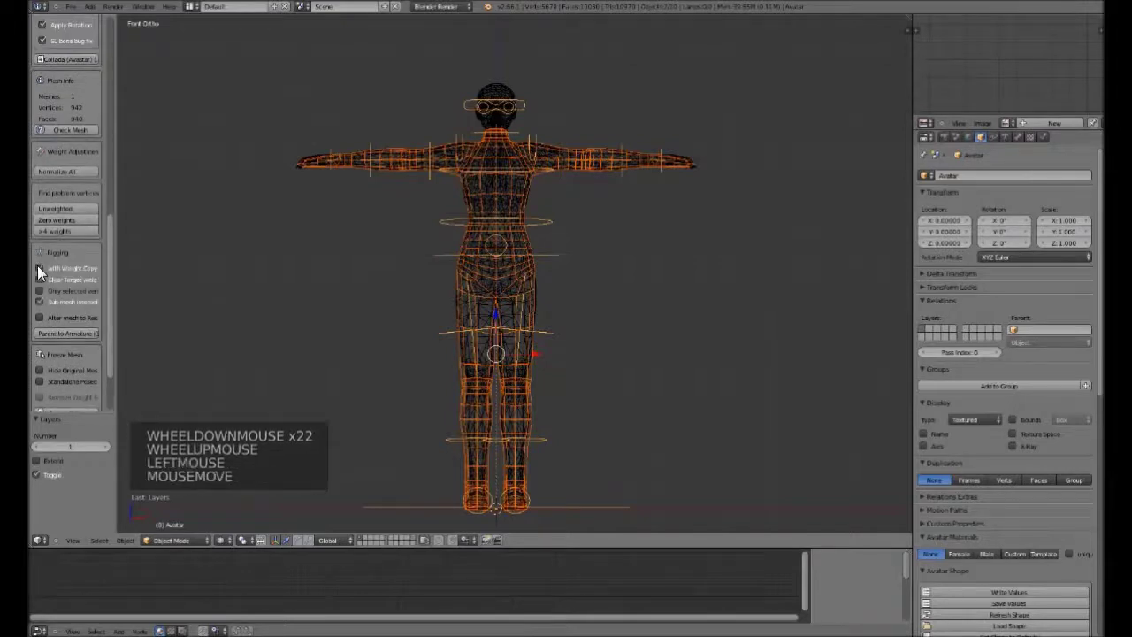
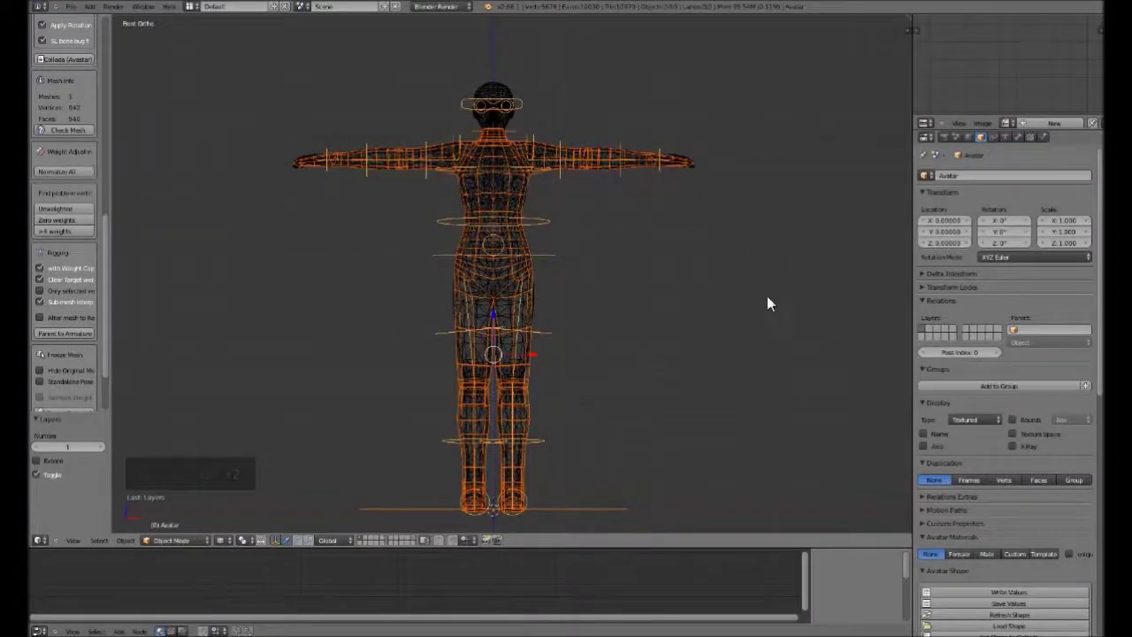
middle_click(463, 205)
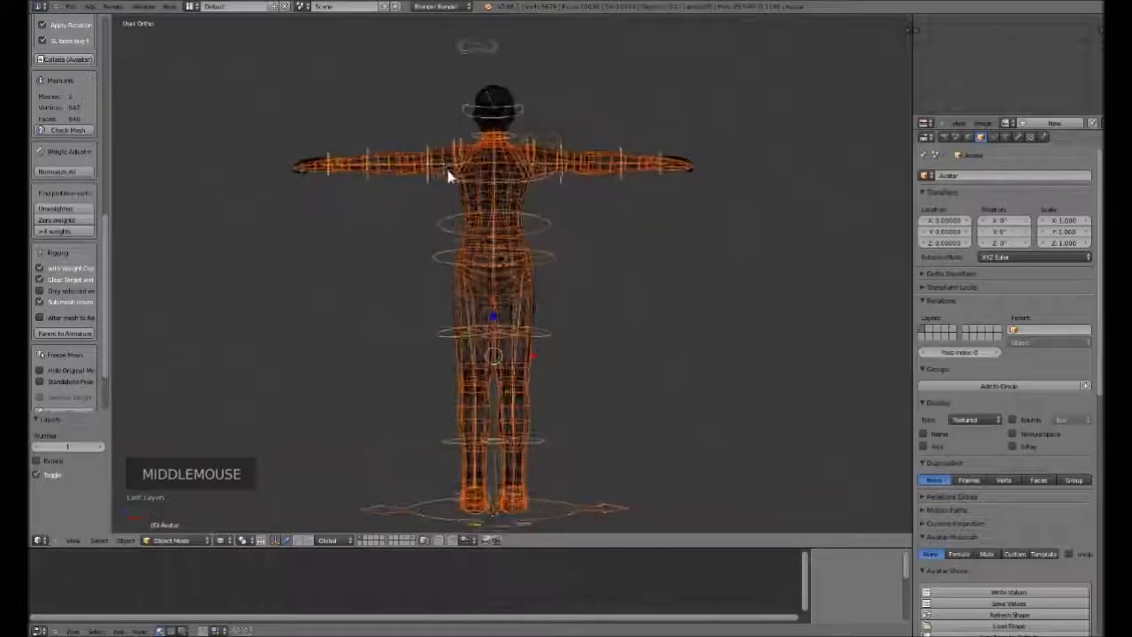
key("KP_1")
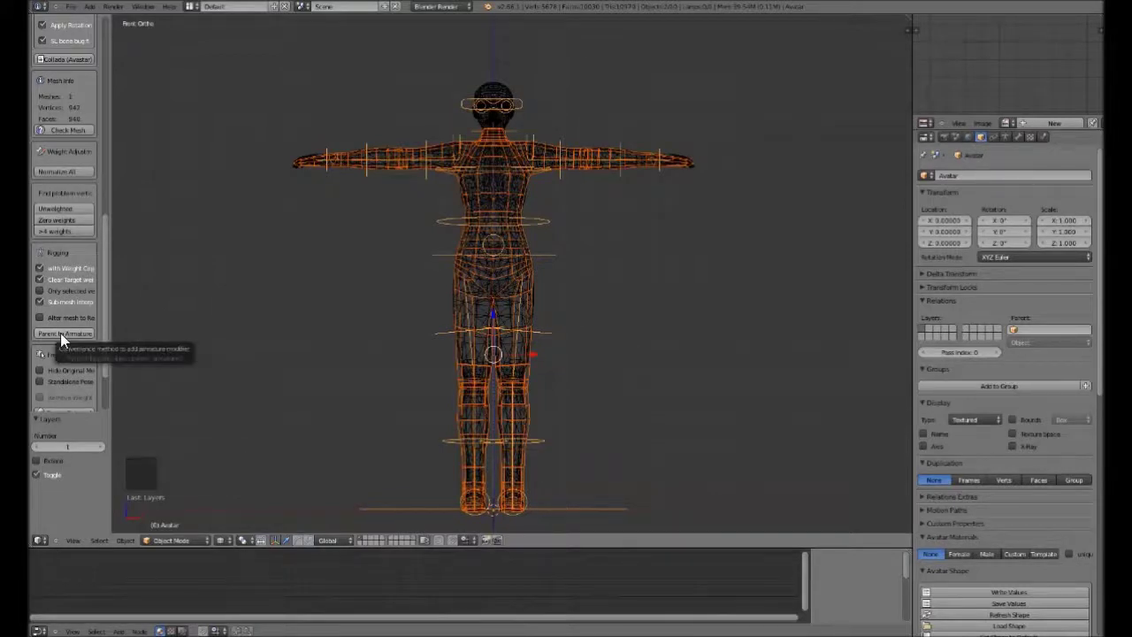
left_click(67, 342)
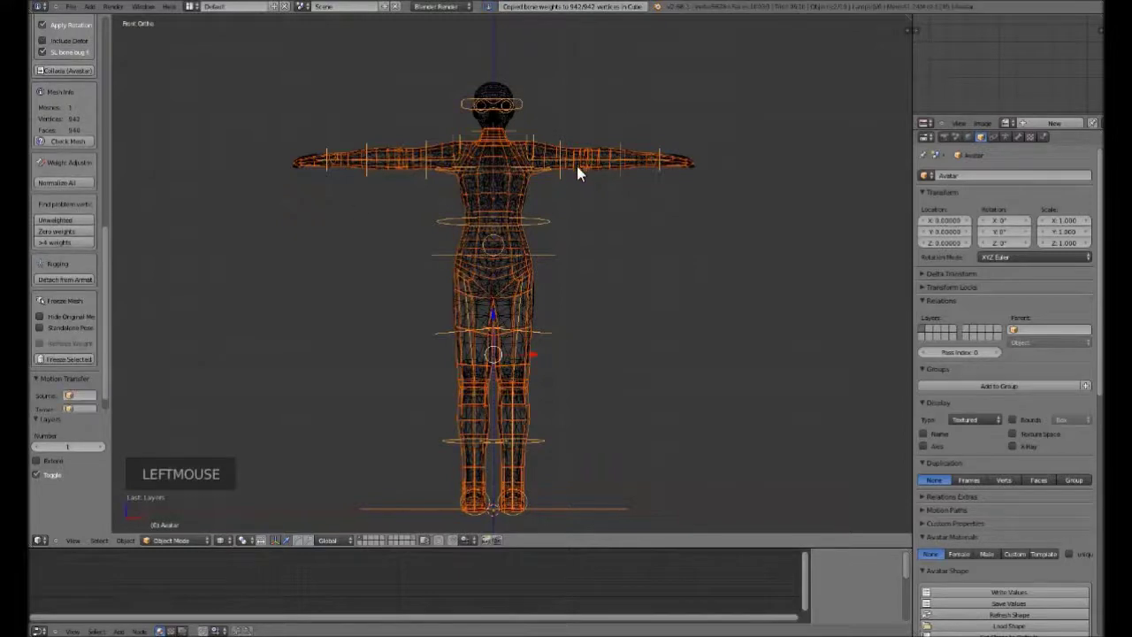
left_click(198, 541)
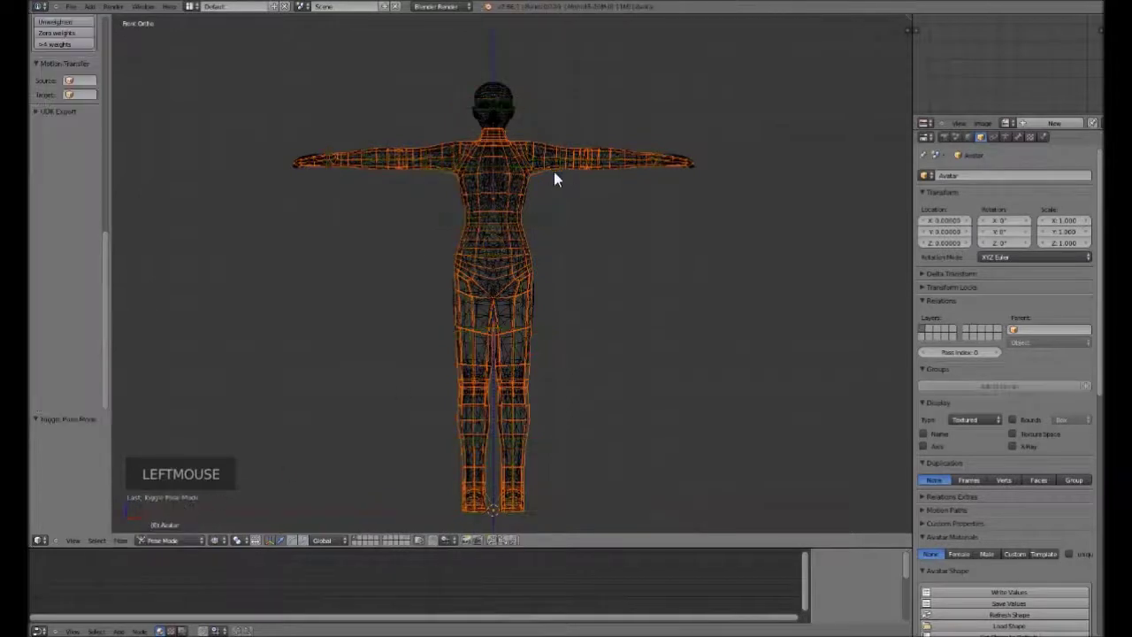
In solid view, try rotating an arm bone of the rig and cancel it back in front view.
key("z")
right_click(568, 184)
key("r")
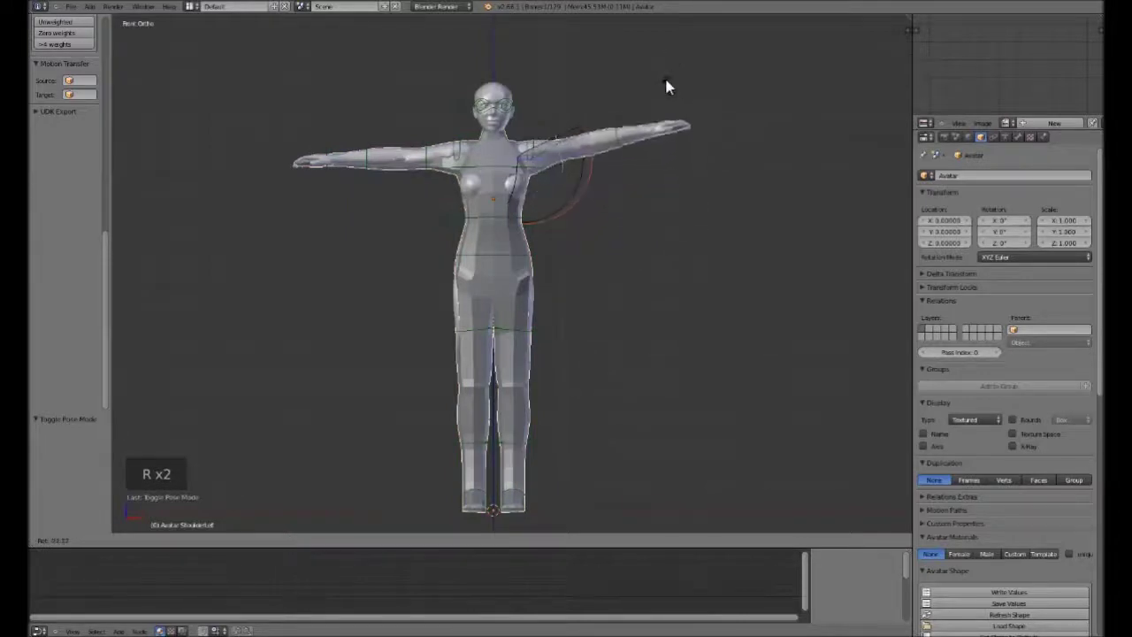
right_click(670, 184)
right_click(626, 166)
key("KP_7")
key("r")
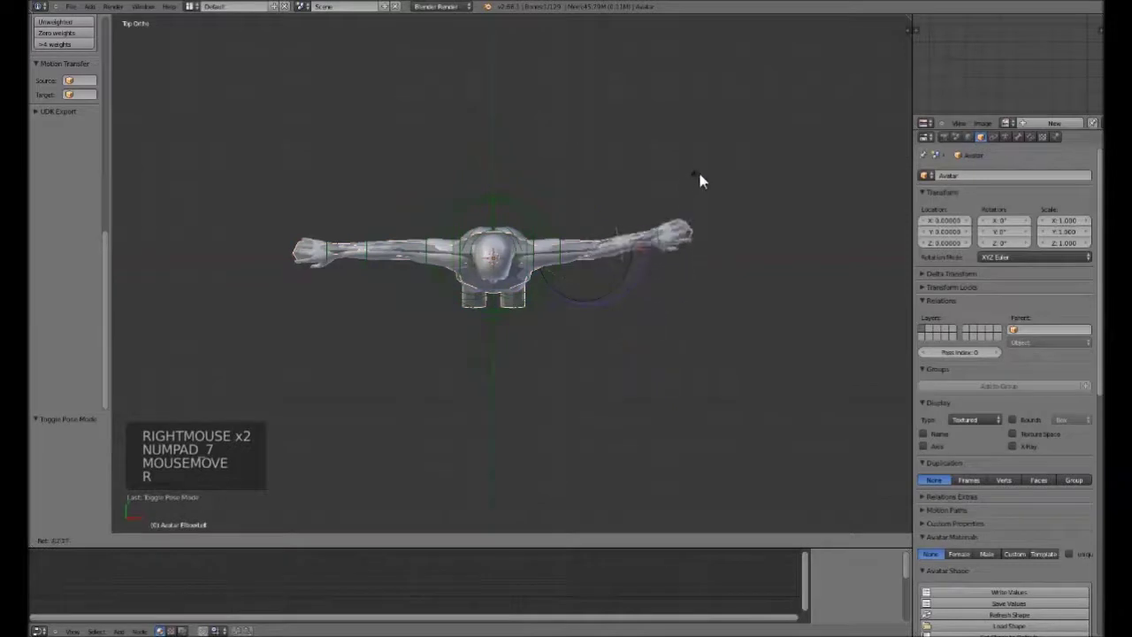
right_click(668, 290)
key("KP_1")
right_click(669, 167)
key("r")
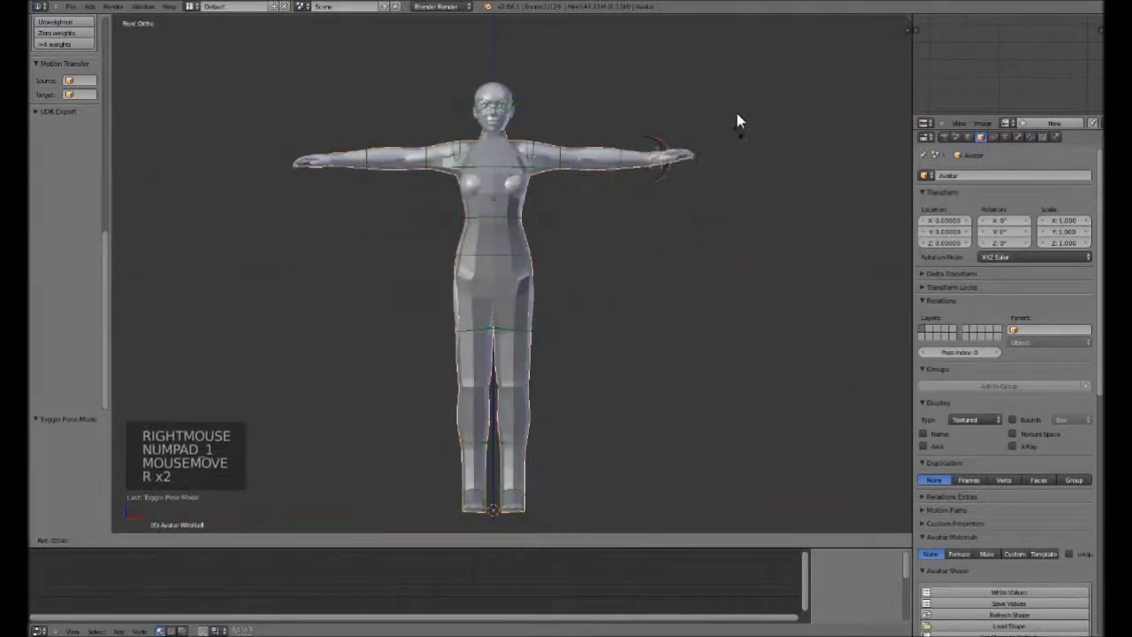
Rotate the left thigh bone outward to test hip deformation, then select the mesh.
right_click(713, 203)
right_click(544, 338)
key("r")
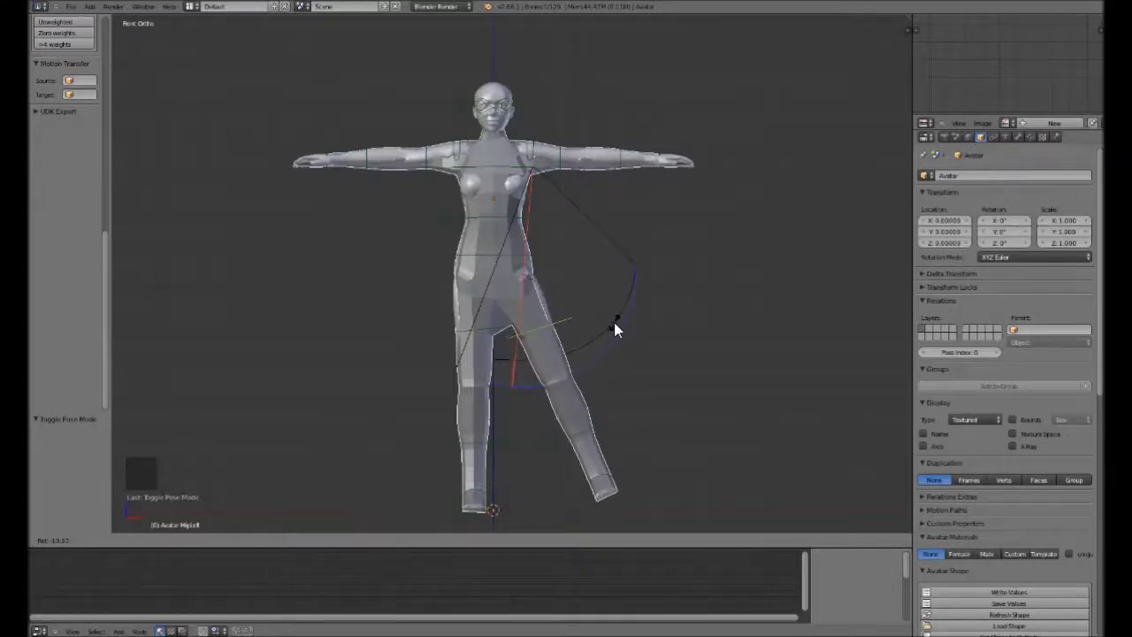
left_click(619, 329)
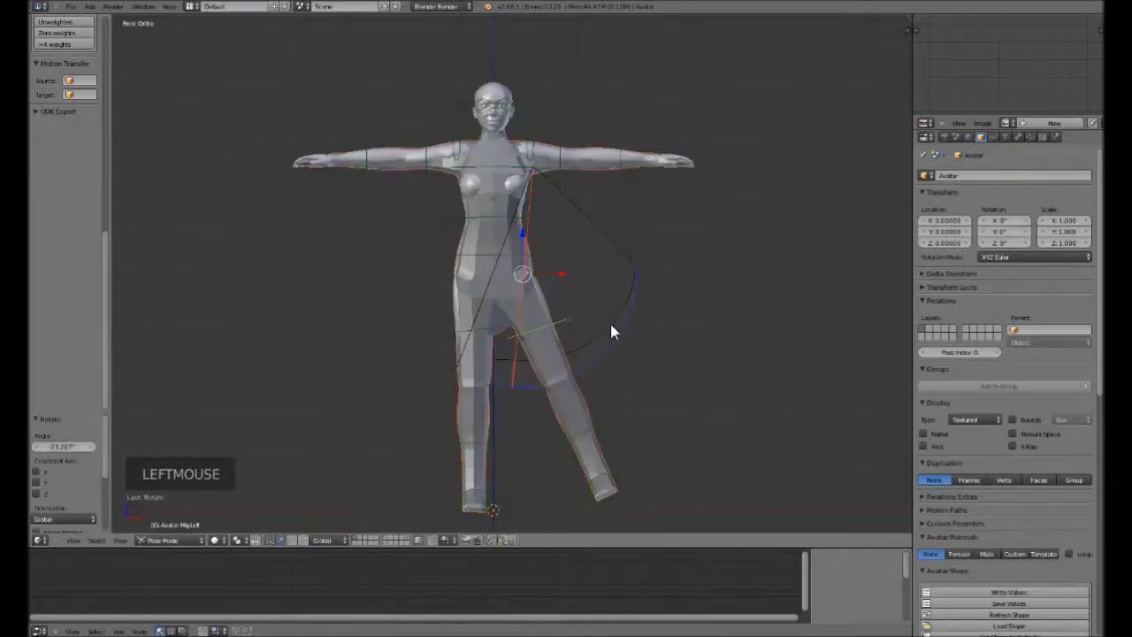
key("r")
right_click(626, 308)
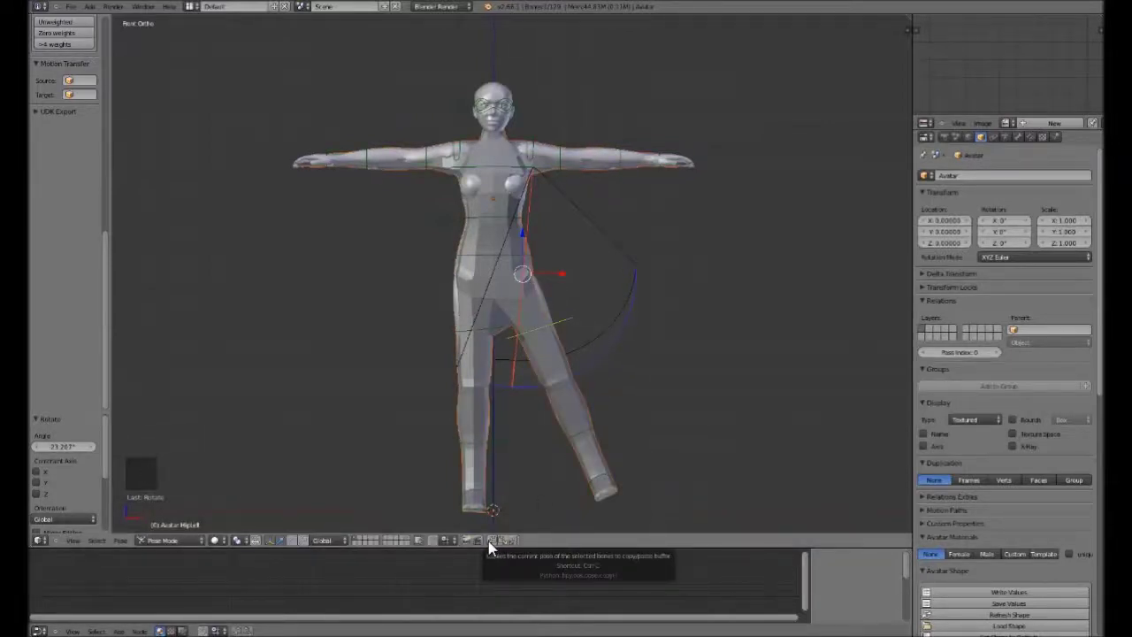
left_click(496, 548)
left_click(518, 549)
scroll("up", 3)
scroll("down", 3)
scroll("up", 3)
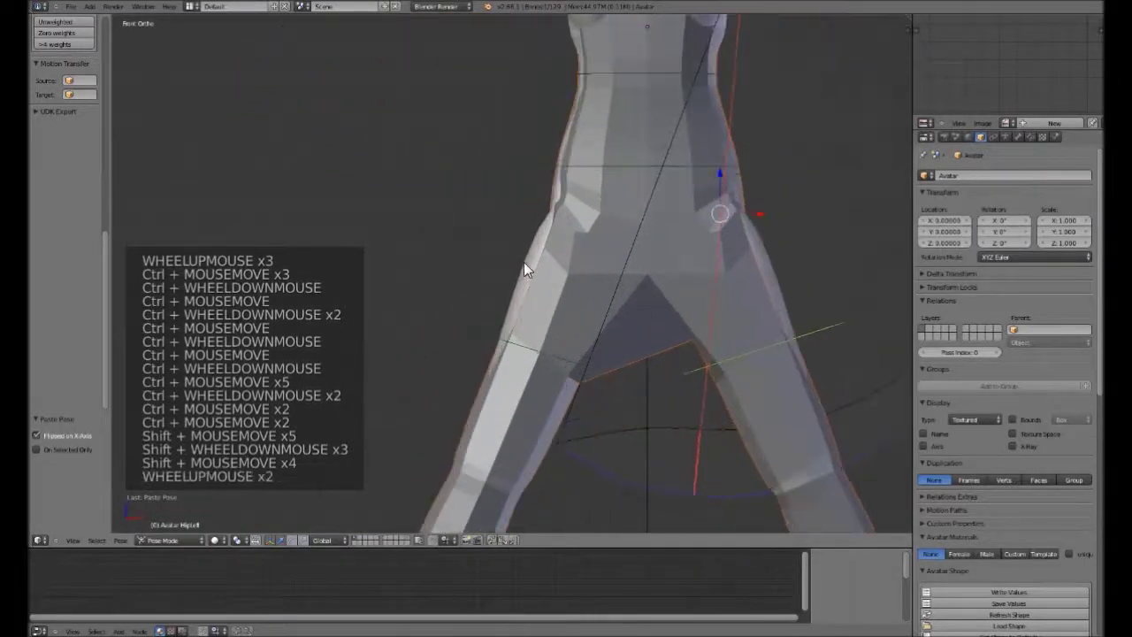
right_click(530, 270)
Select the armature and show its Rig Display settings.
right_click(542, 286)
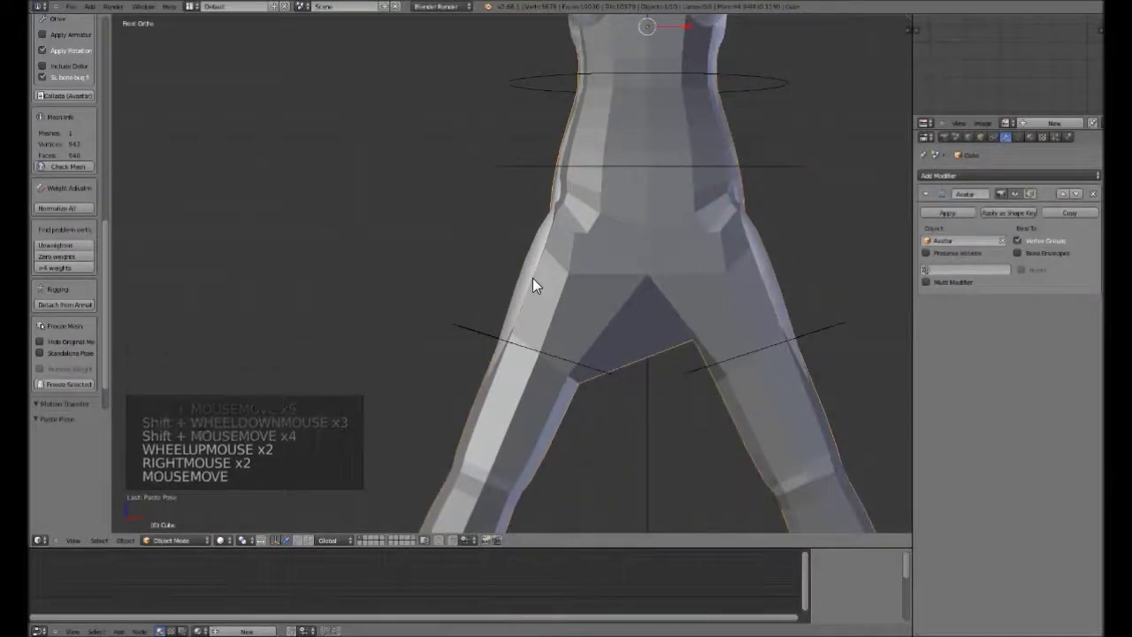
scroll("down", 3)
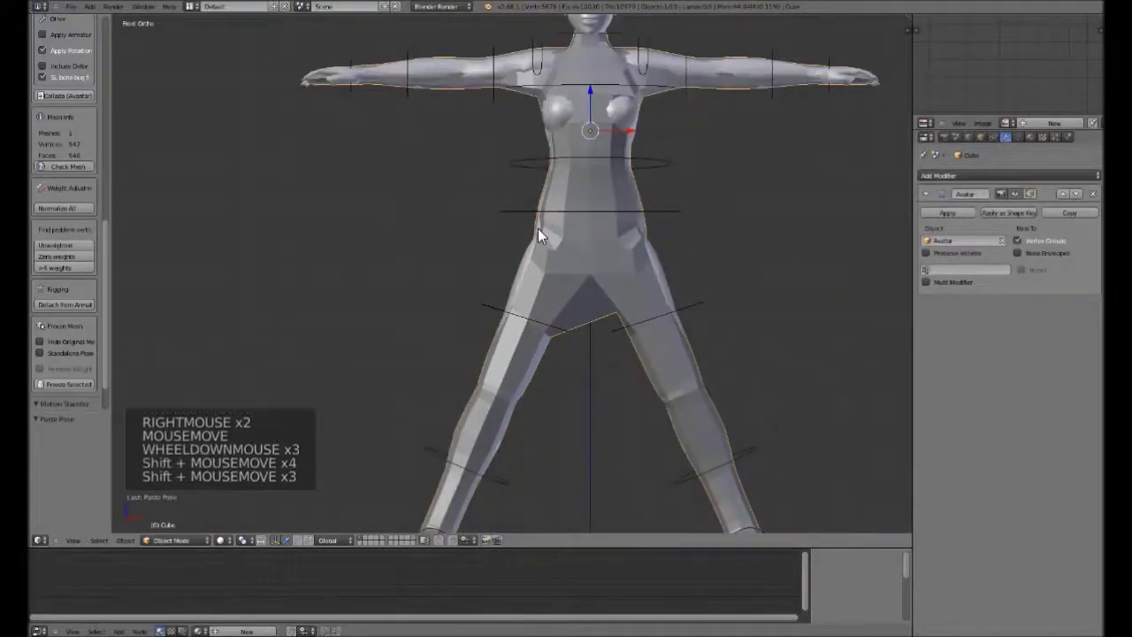
right_click(523, 213)
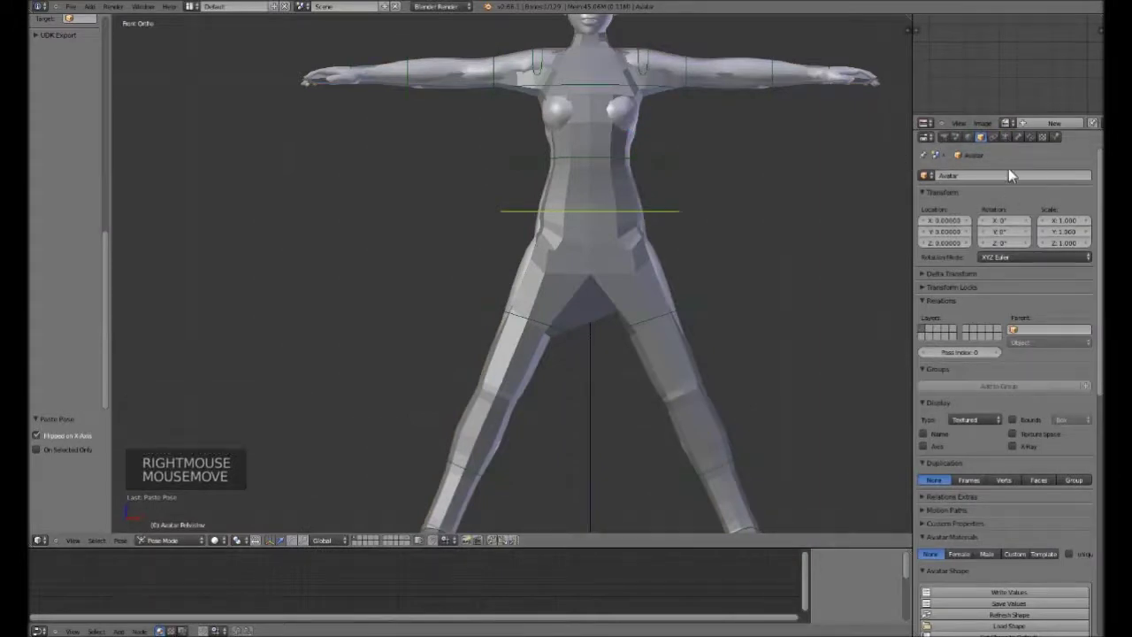
scroll("down", 3)
left_click(1013, 145)
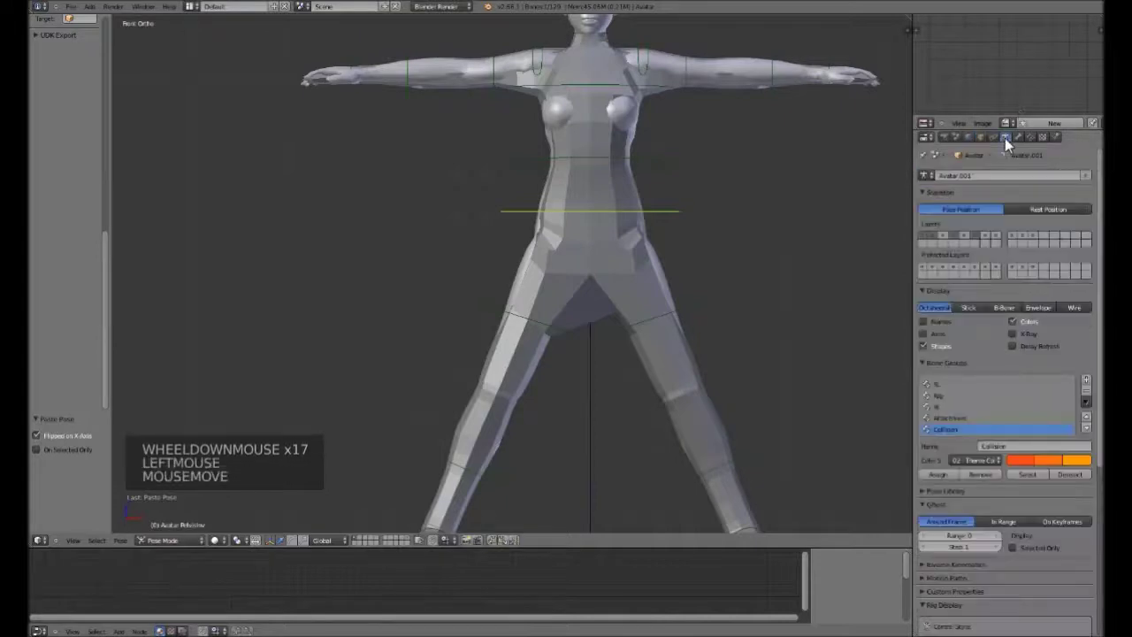
scroll("down", 3)
scroll("up", 3)
scroll("down", 3)
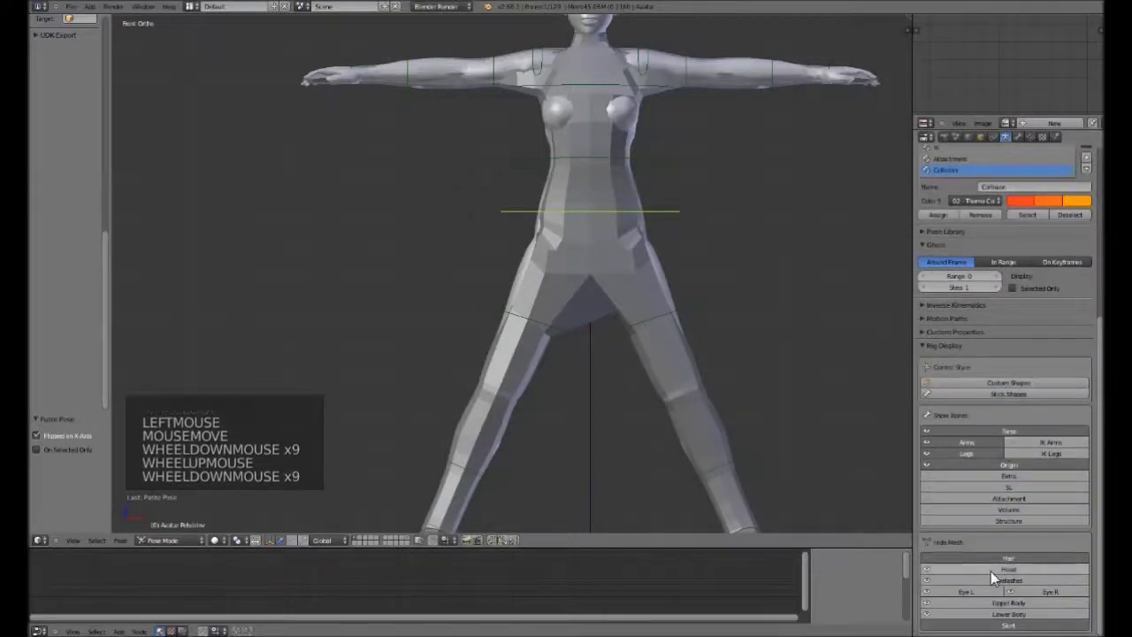
Hide the Avatar's Hair, Head, Eyelashes, Eye L, Eye R, Upper Body and Lower Body meshes.
left_click(1000, 575)
left_click(998, 580)
double_click(1001, 584)
left_click(985, 601)
left_click(1032, 594)
left_click(1031, 607)
left_click(1029, 620)
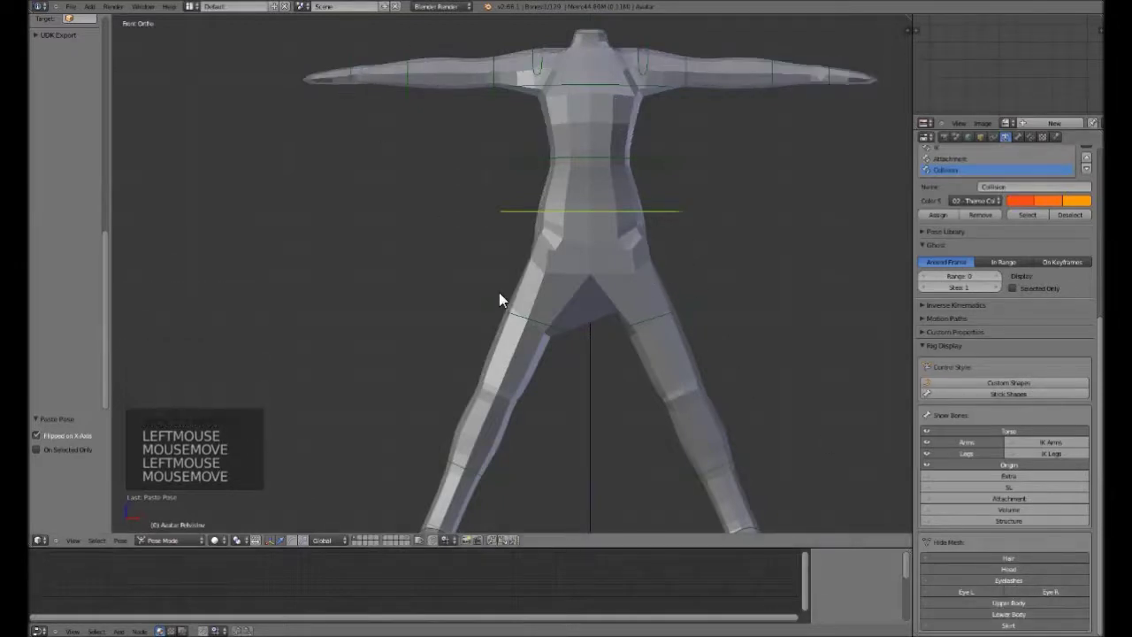
Return to the viewport and select the custom body mesh.
scroll("down", 3)
right_click(591, 274)
right_click(635, 368)
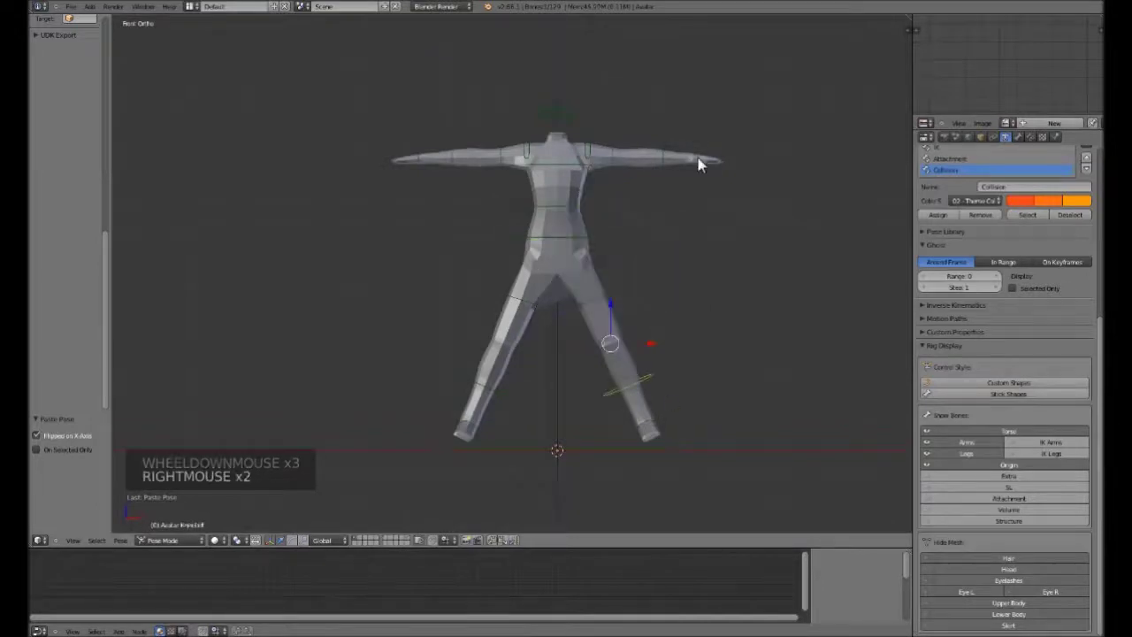
right_click(726, 170)
Edit the body mesh's vertices in wireframe, zoomed on the stretched crotch area.
scroll("up", 3)
key("Tab")
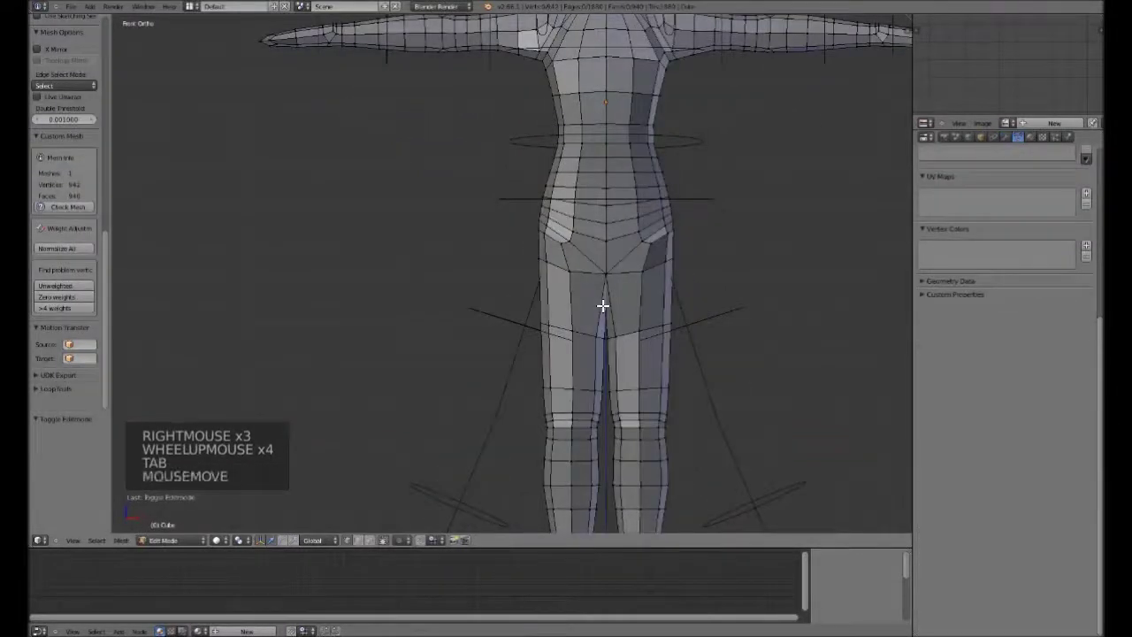
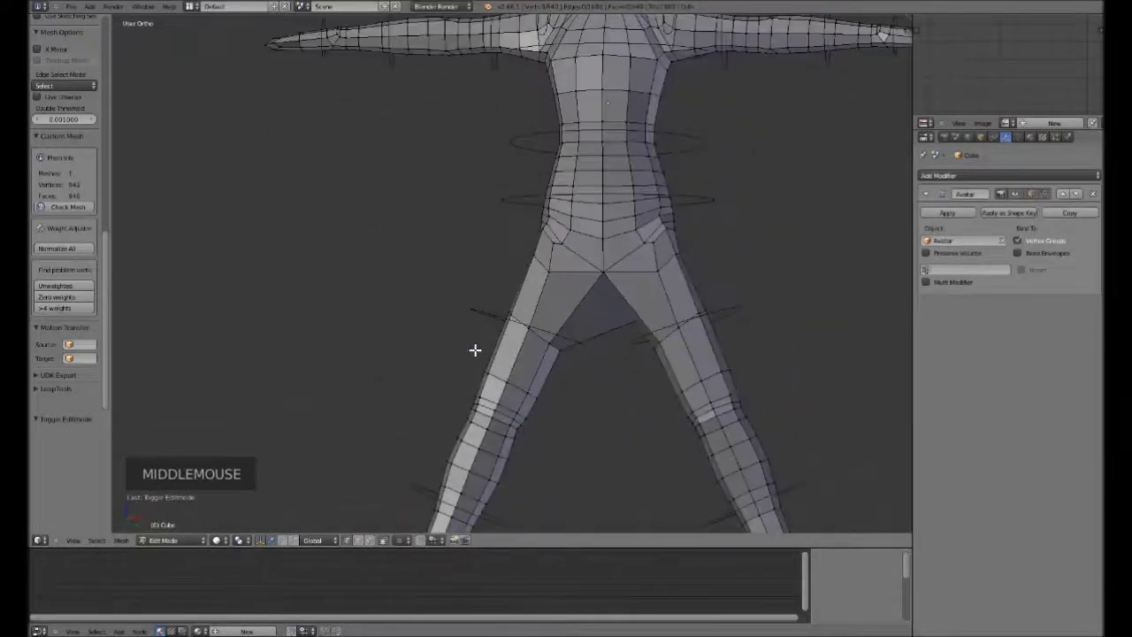
key("KP_1")
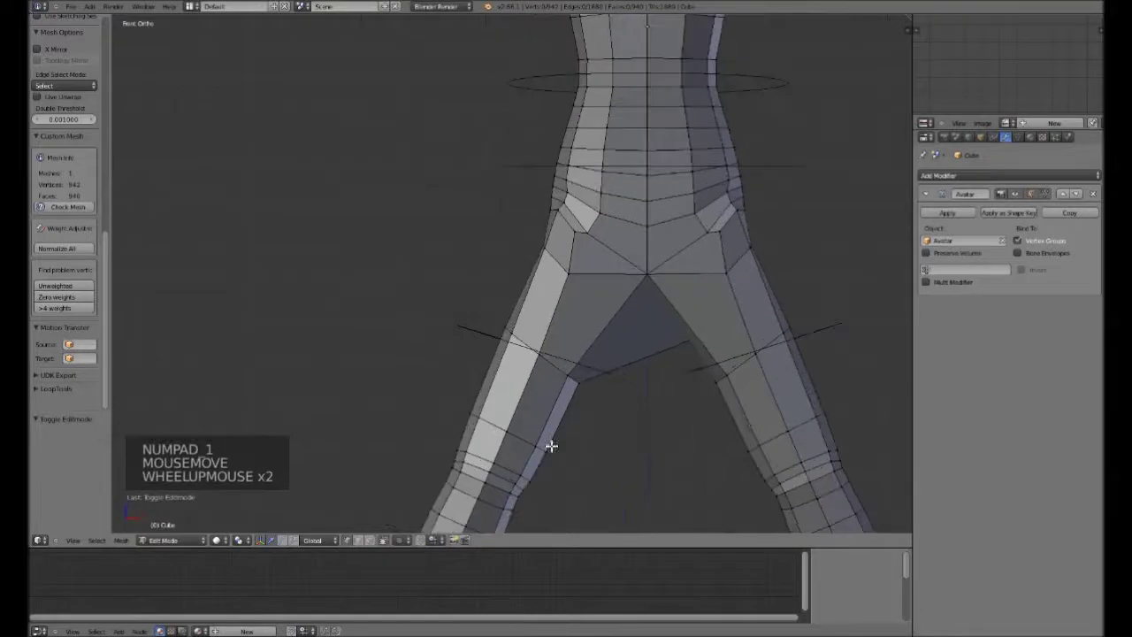
key("z")
scroll("up", 3)
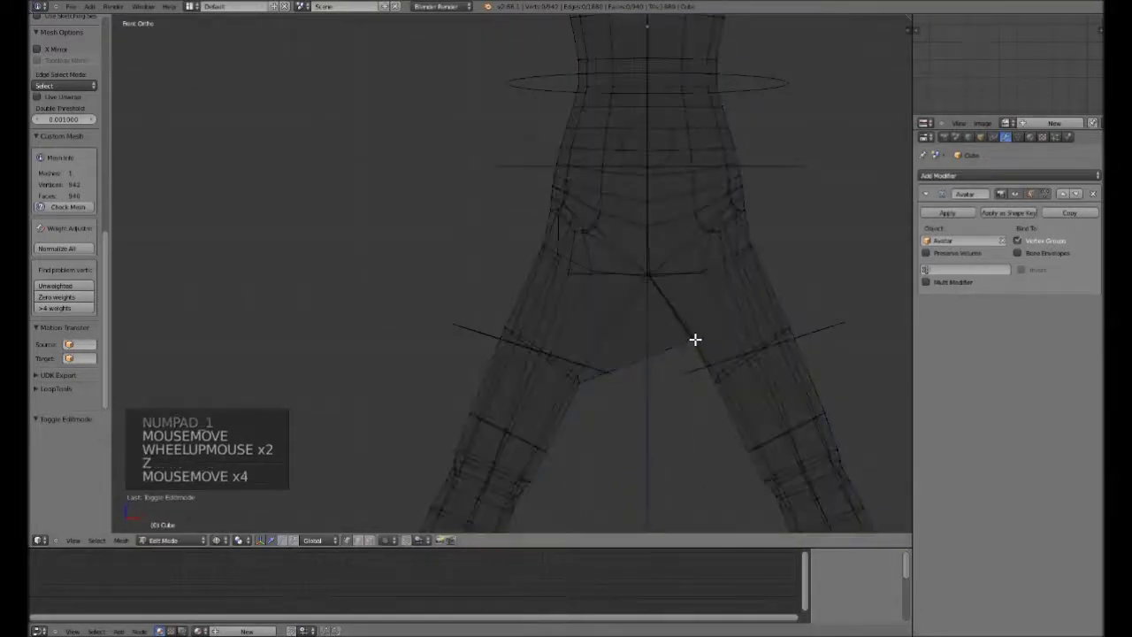
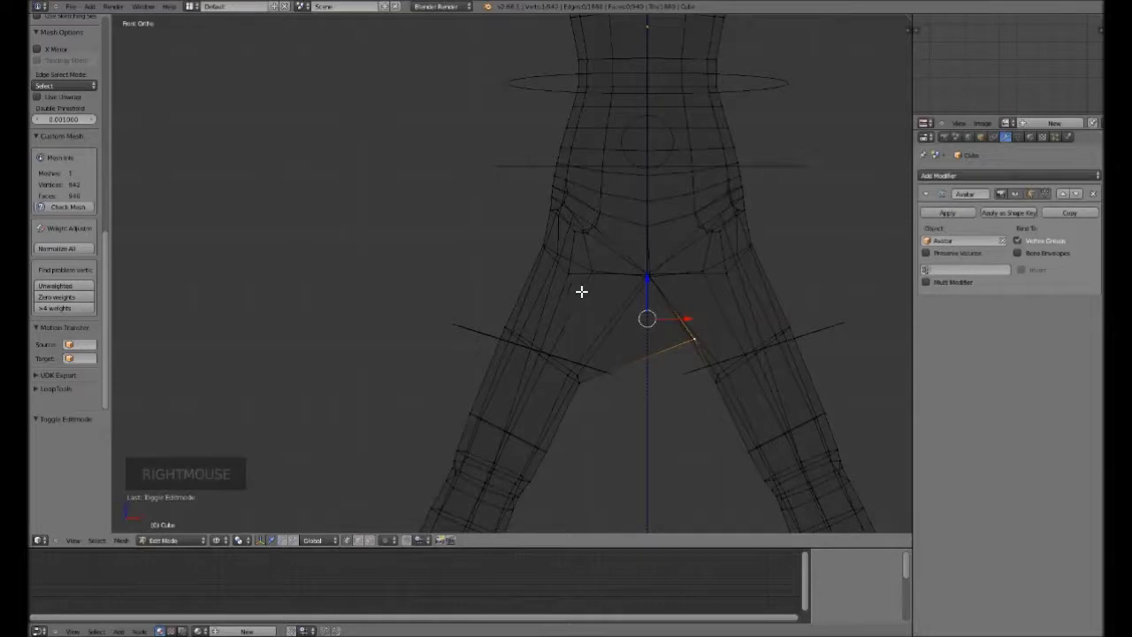
Remove the crotch vertex from the mHipRight vertex group.
left_click(1028, 144)
scroll("up", 3)
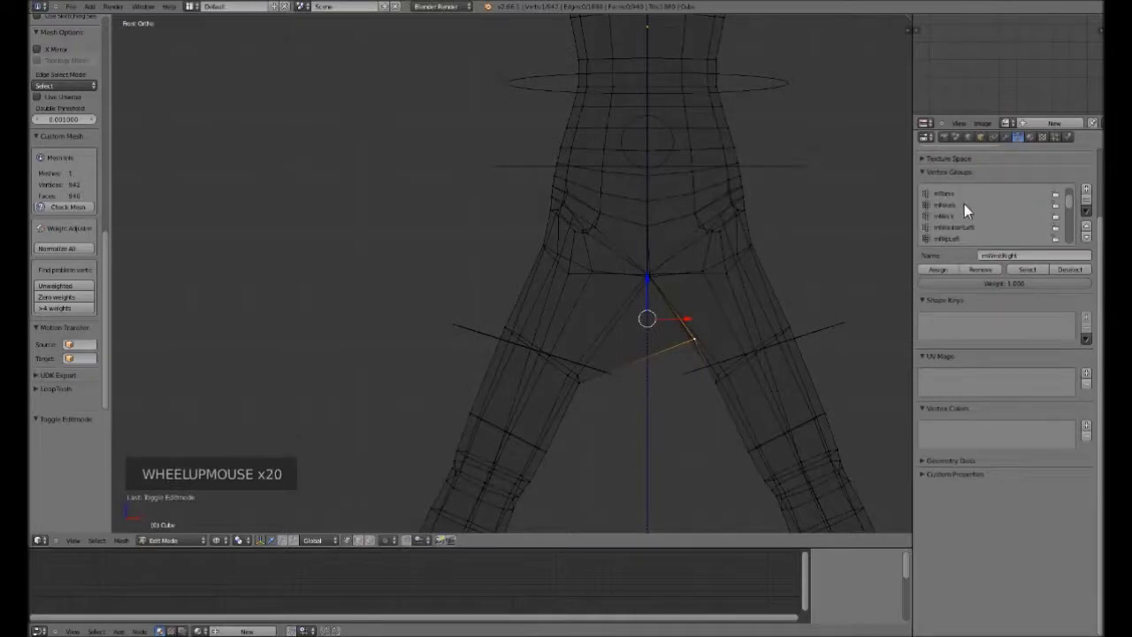
scroll("down", 3)
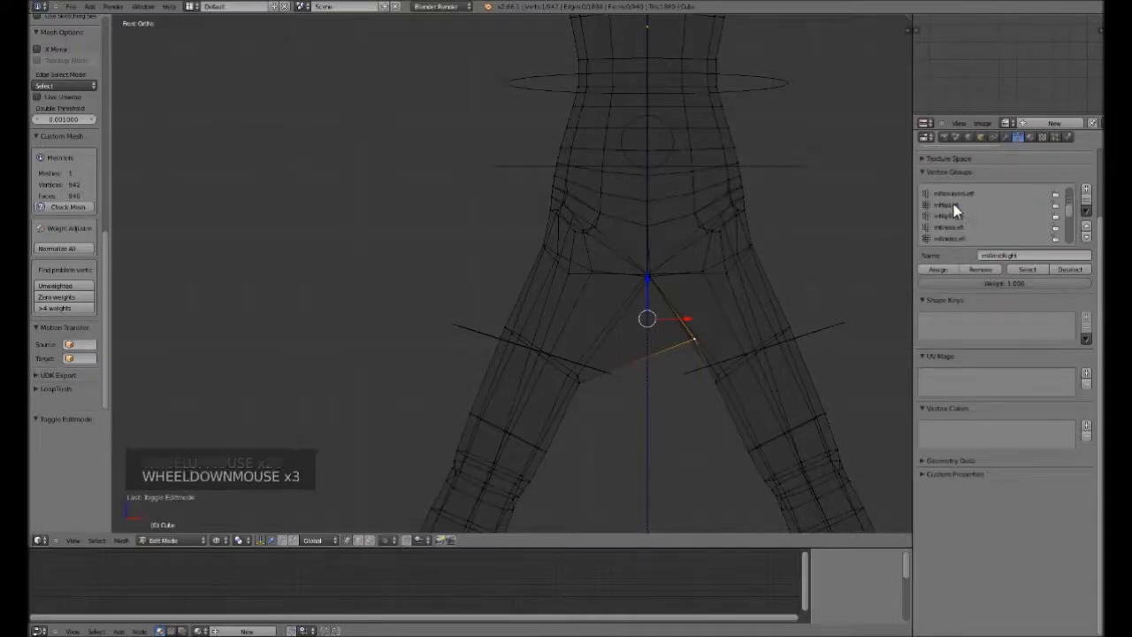
left_click(992, 277)
left_click(964, 219)
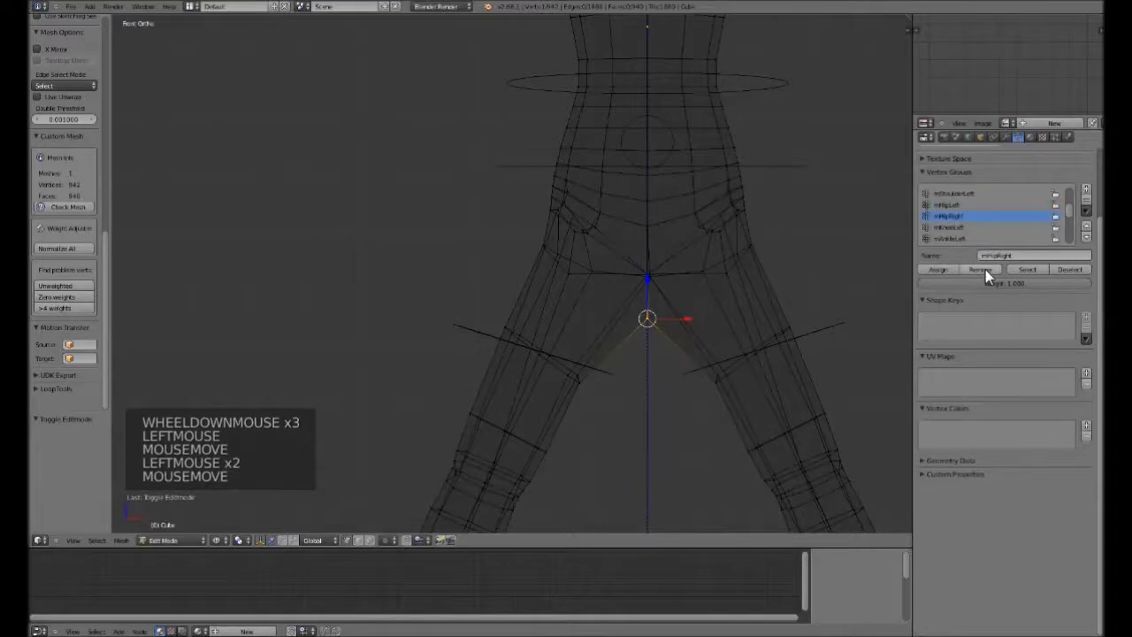
left_click(991, 276)
Assign the crotch vertex to mPelvis and leave vertex editing.
scroll("up", 3)
left_click(957, 207)
left_click(945, 278)
scroll("down", 3)
key("Tab")
Pose the armature and reset both thigh bones' rotations.
right_click(669, 299)
key("z")
key("r")
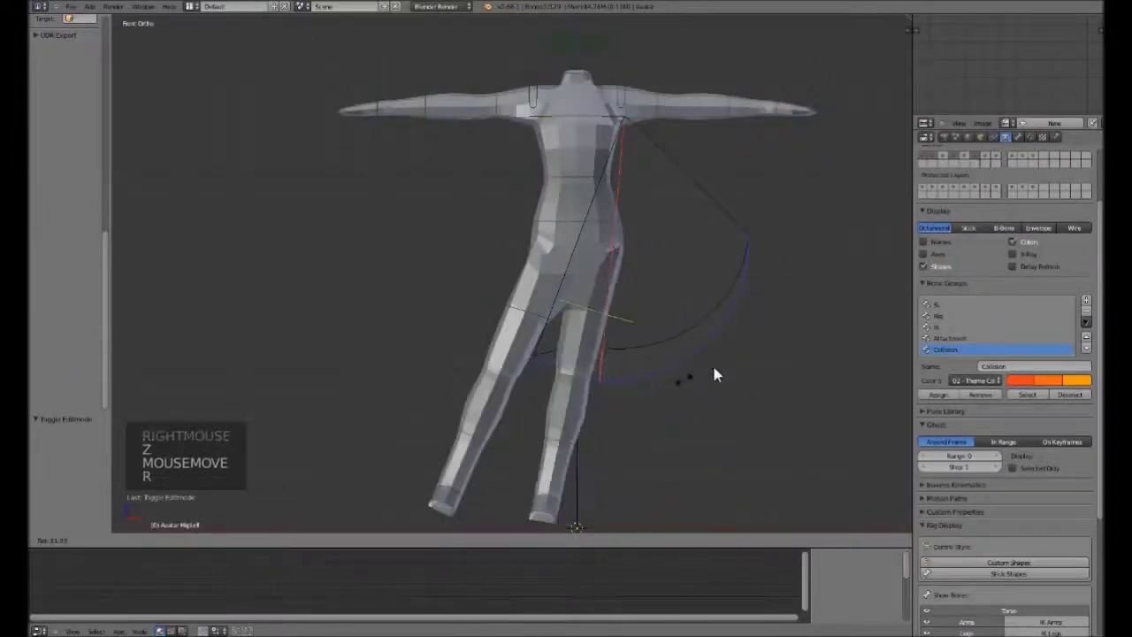
right_click(710, 365)
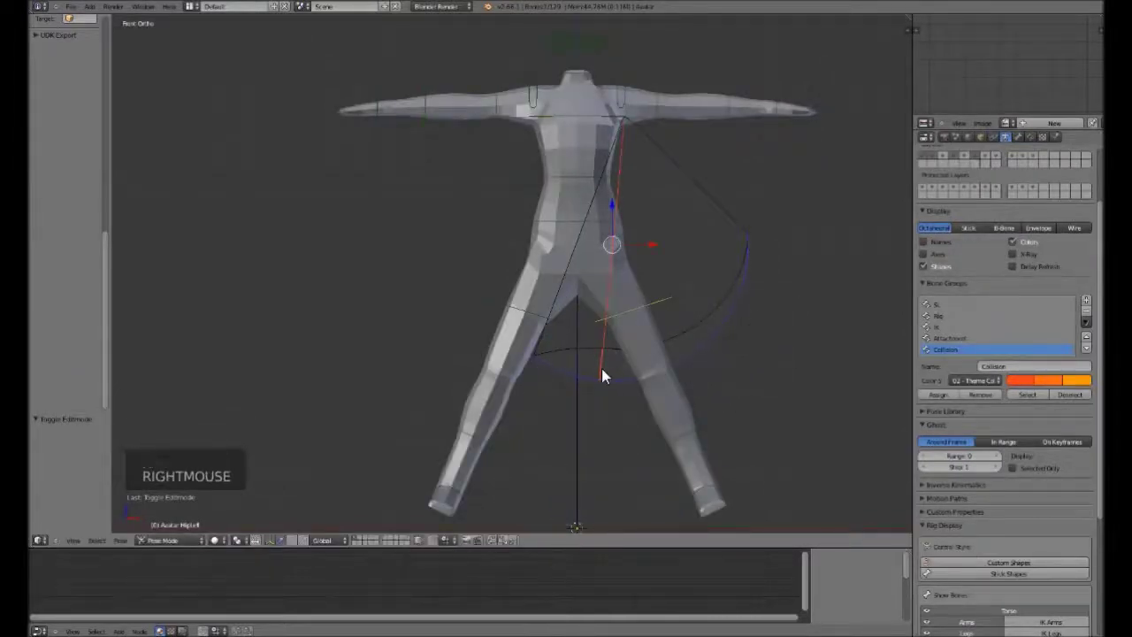
key("alt+r")
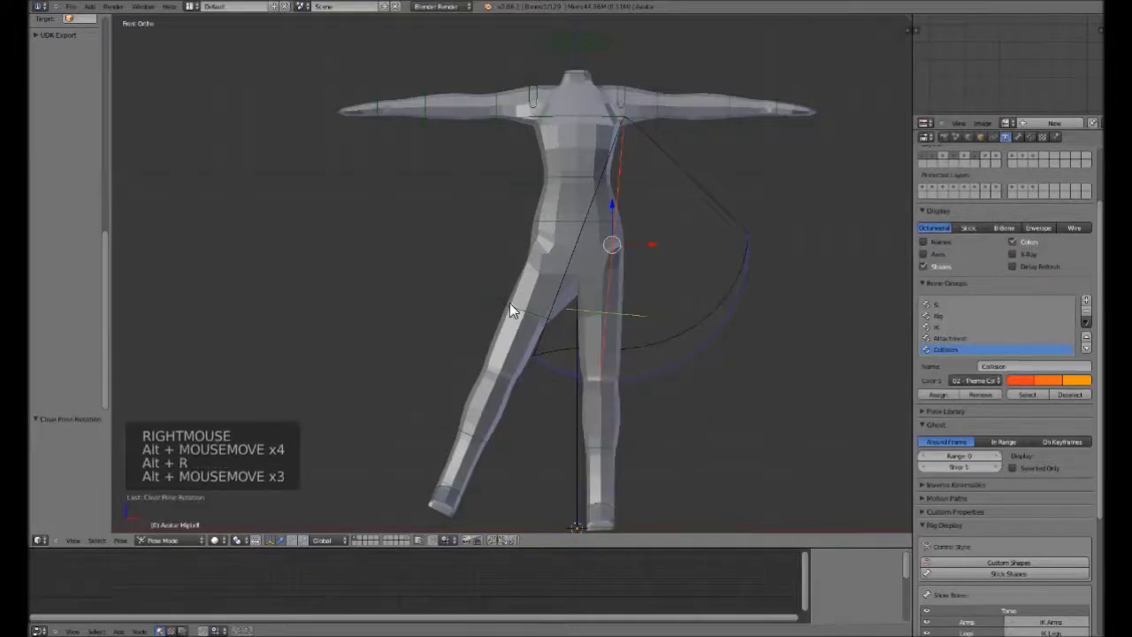
right_click(507, 309)
key("alt+r")
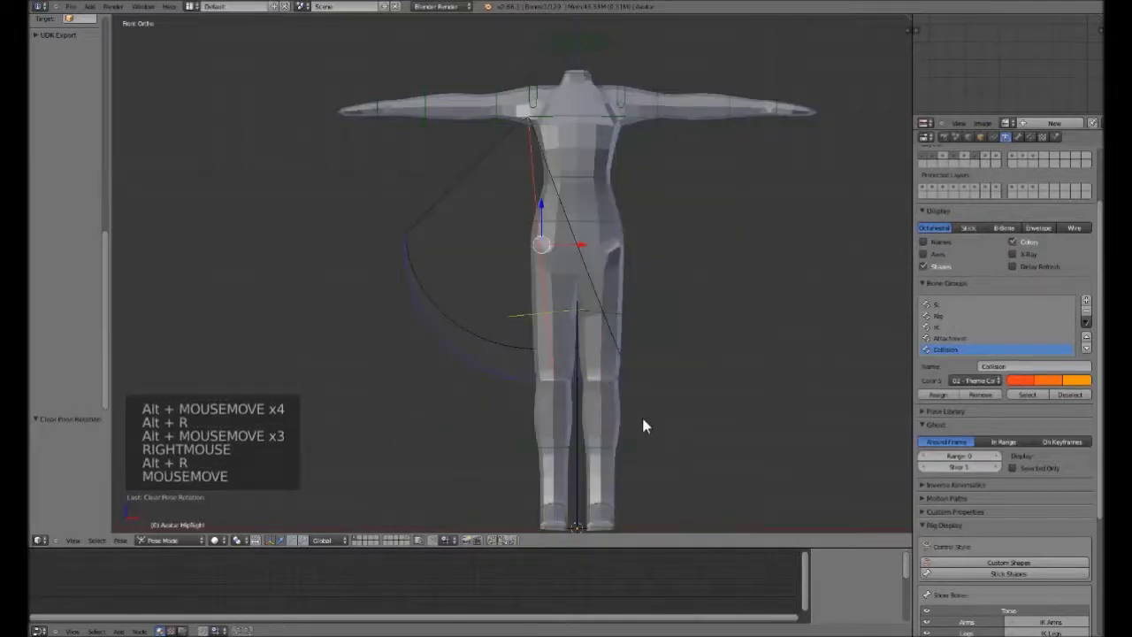
Swing a leg forward and rotate the foot bone in side view to test bending.
key("a")
key("a")
key("a")
right_click(638, 450)
key("KP_3")
key("r")
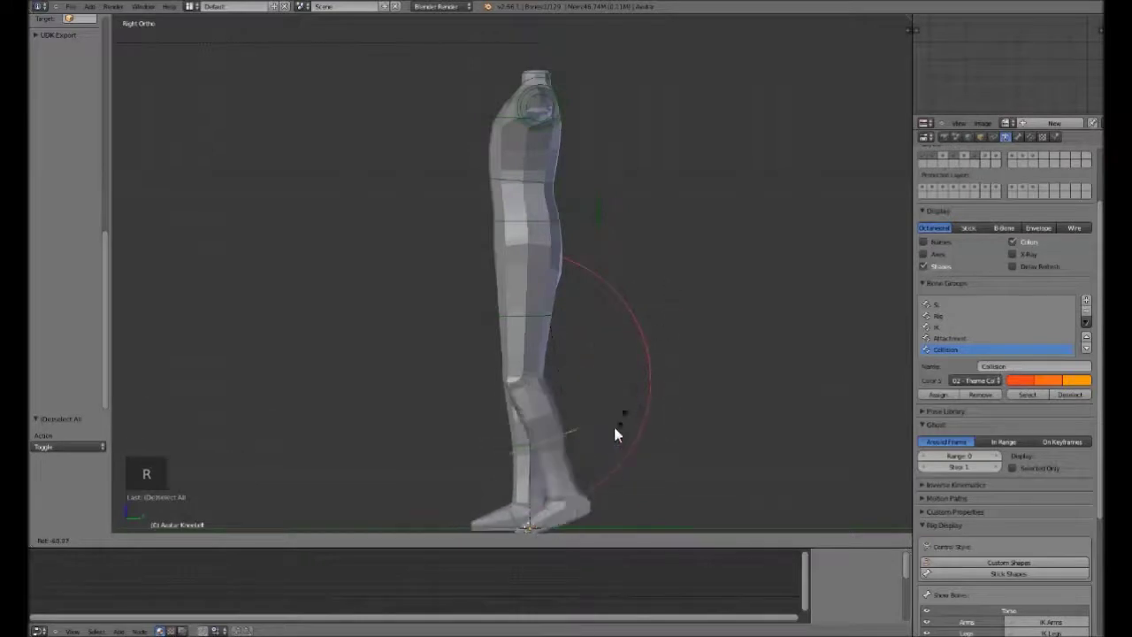
right_click(622, 437)
scroll("down", 3)
right_click(516, 470)
key("r")
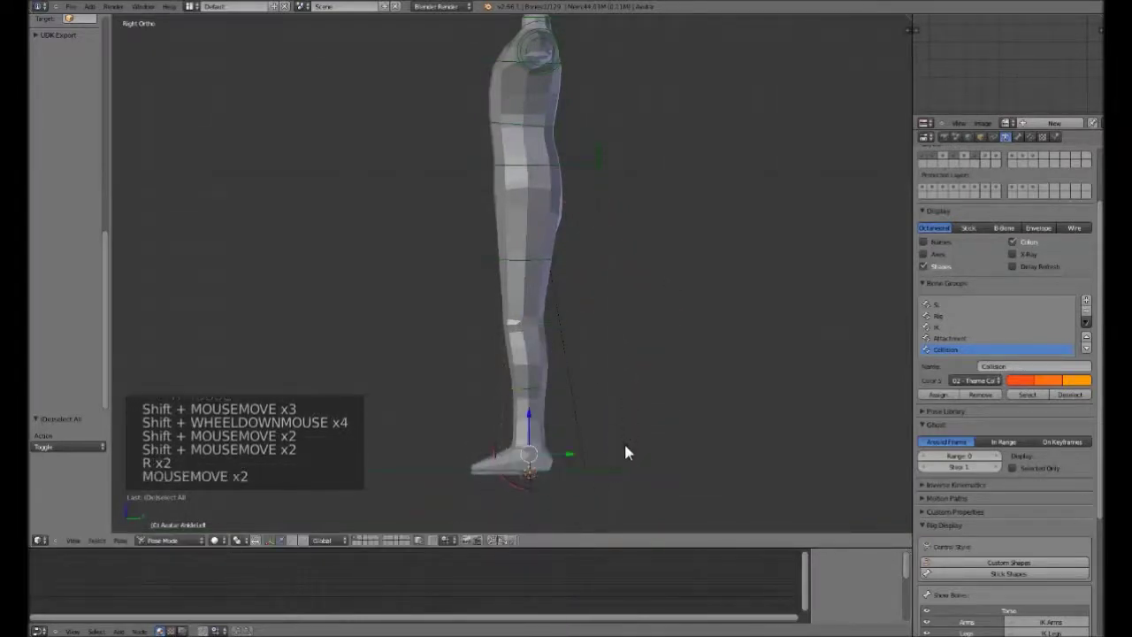
key("KP_1")
Raise an arm and rotate a torso bone to test shoulder and torso deformation.
scroll("up", 3)
right_click(639, 255)
key("r")
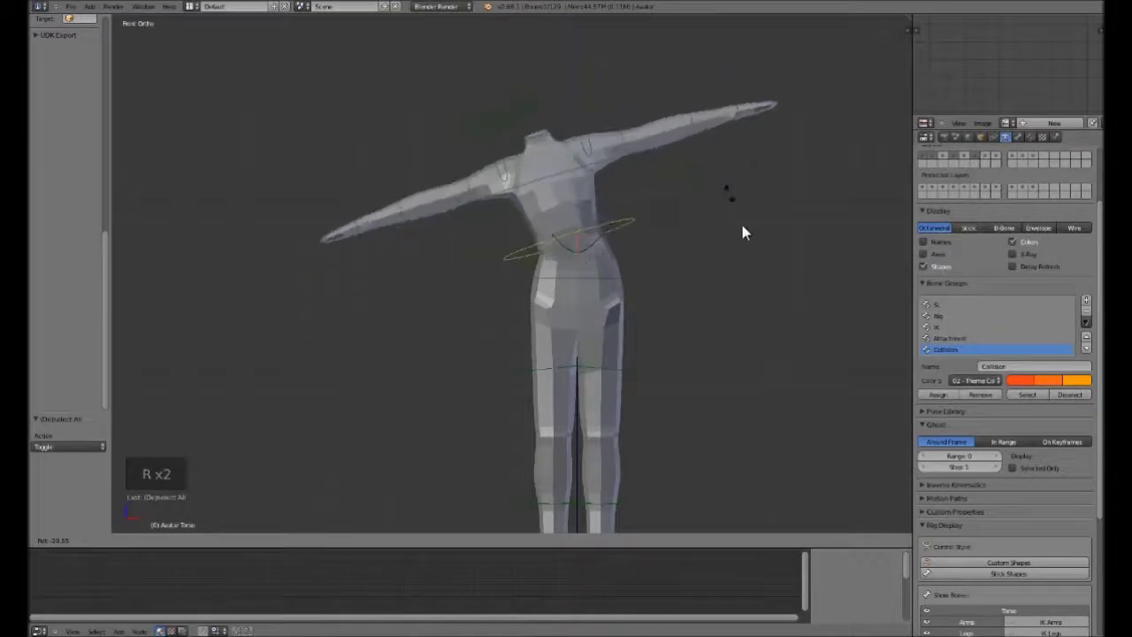
right_click(751, 240)
key("KP_3")
key("r")
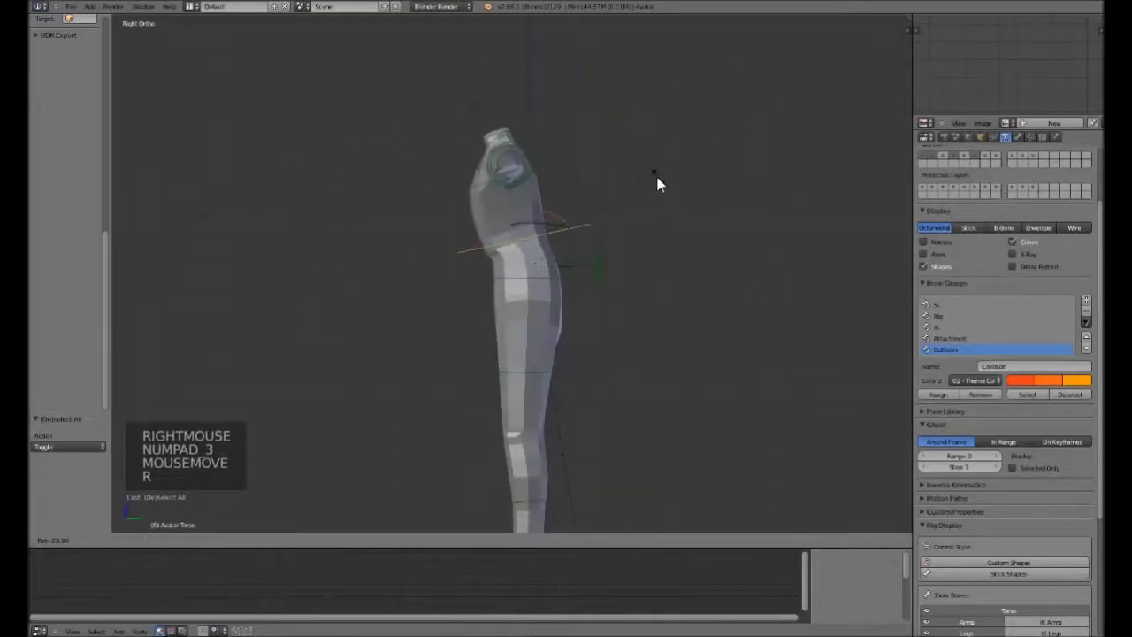
right_click(642, 194)
key("KP_1")
Rotate the neck and head bones to test them, then leave bone posing.
scroll("up", 3)
right_click(689, 204)
key("r")
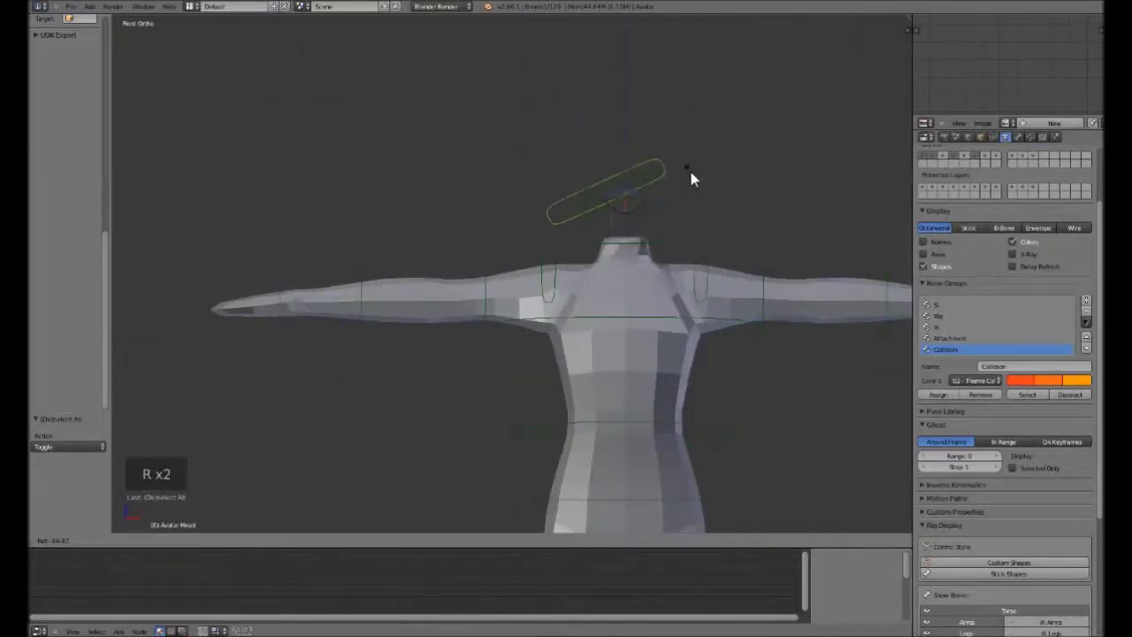
right_click(714, 204)
scroll("up", 3)
middle_click(714, 229)
right_click(687, 260)
key("Tab")
key("Tab")
Select the custom body mesh and reopen it for vertex editing.
right_click(651, 340)
key("Tab")
scroll("up", 3)
scroll("down", 3)
scroll("up", 3)
Select the vertices in mHead and remove the top neck ring from it.
left_click(950, 211)
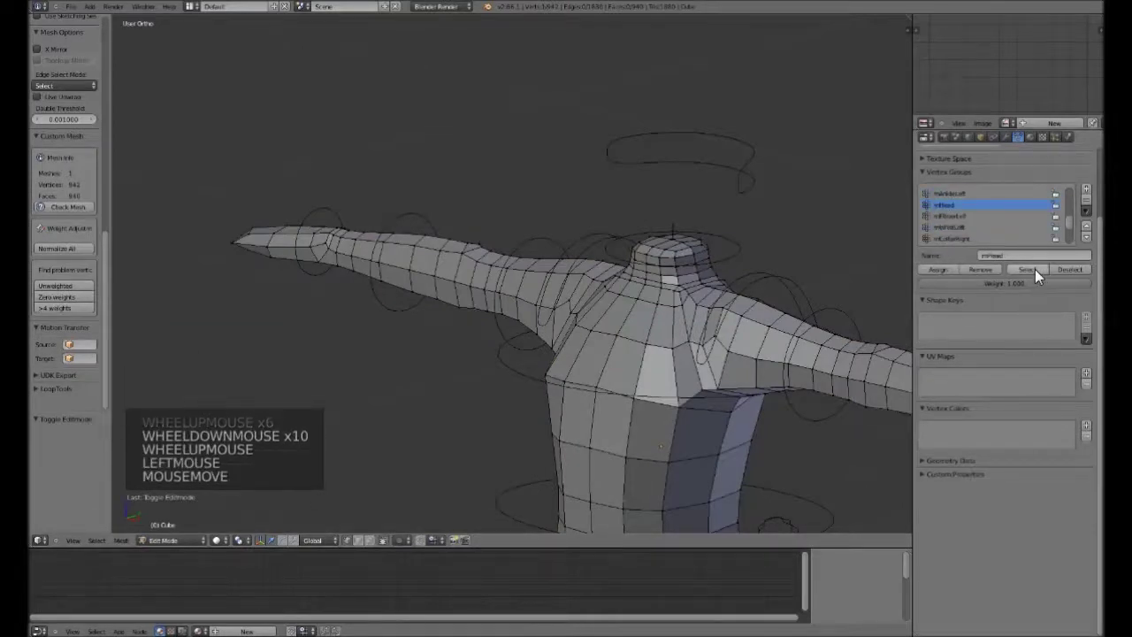
left_click(1042, 274)
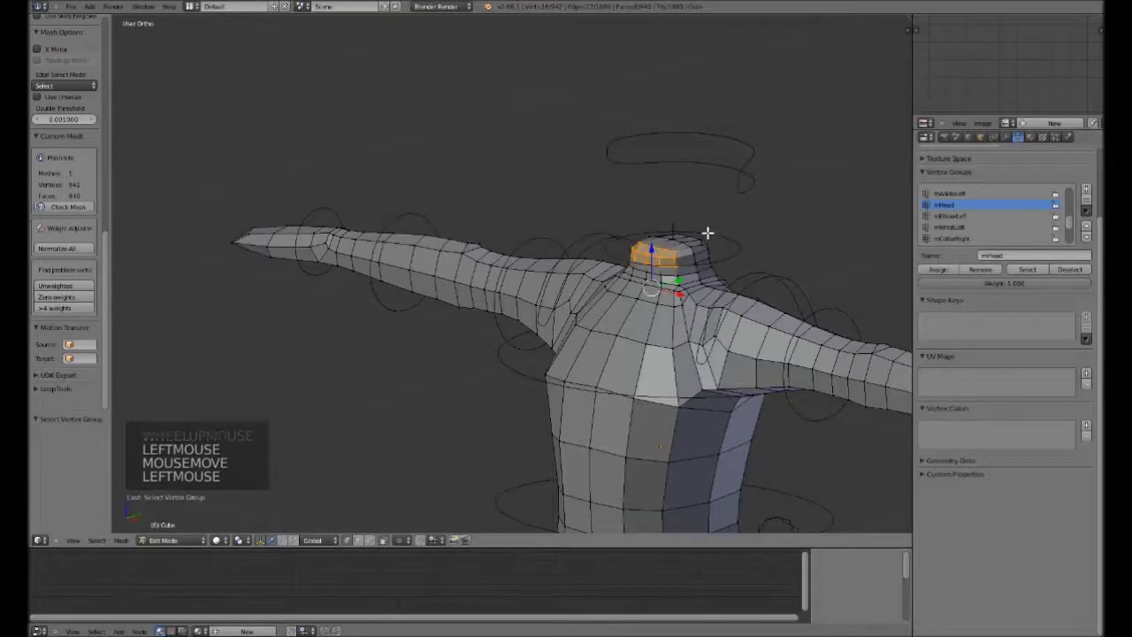
left_click(983, 274)
scroll("up", 3)
Assign those neck vertices to mNeck and leave vertex editing.
left_click(953, 219)
left_click(951, 273)
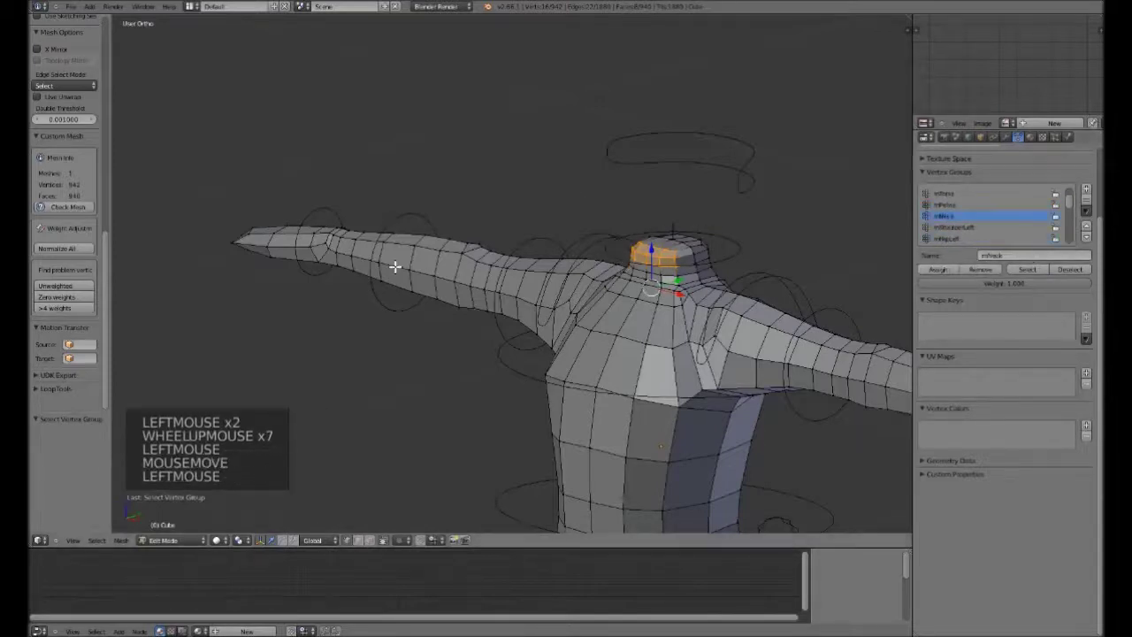
key("KP_1")
key("Tab")
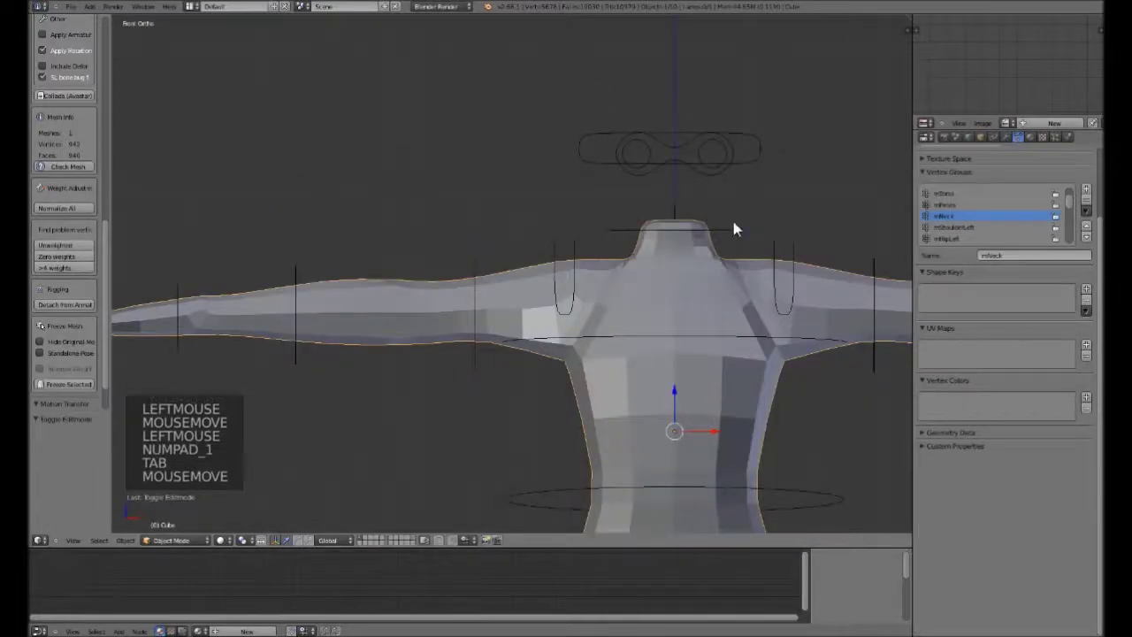
Test-rotate the head bone in Pose Mode to check the neck deformation, then reset it.
right_click(740, 228)
key("r")
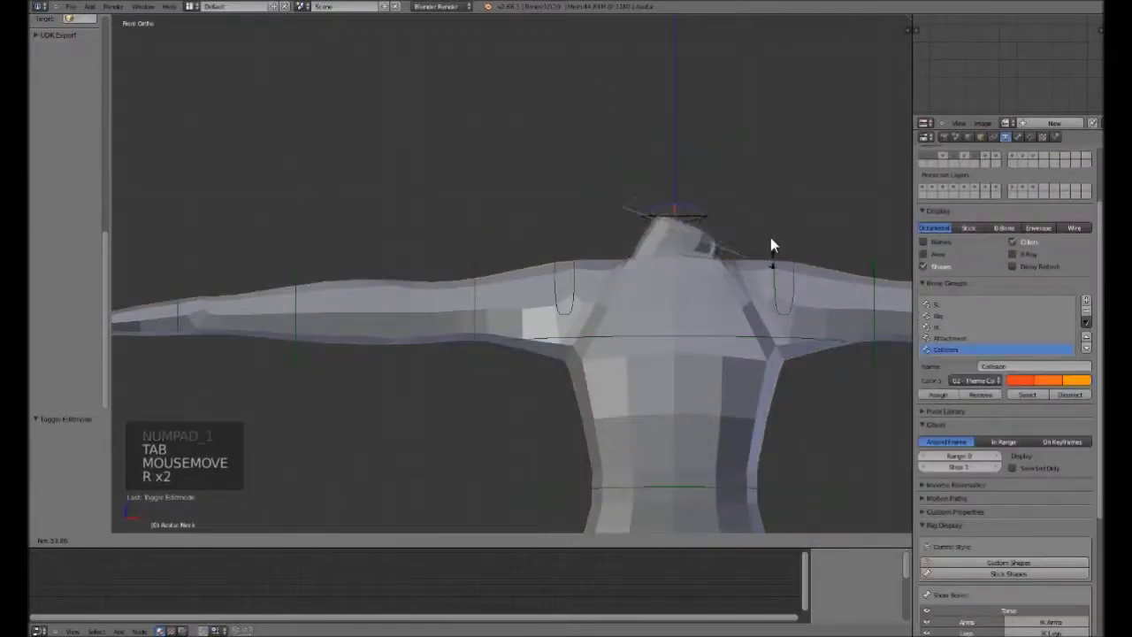
right_click(752, 178)
key("KP_3")
key("r")
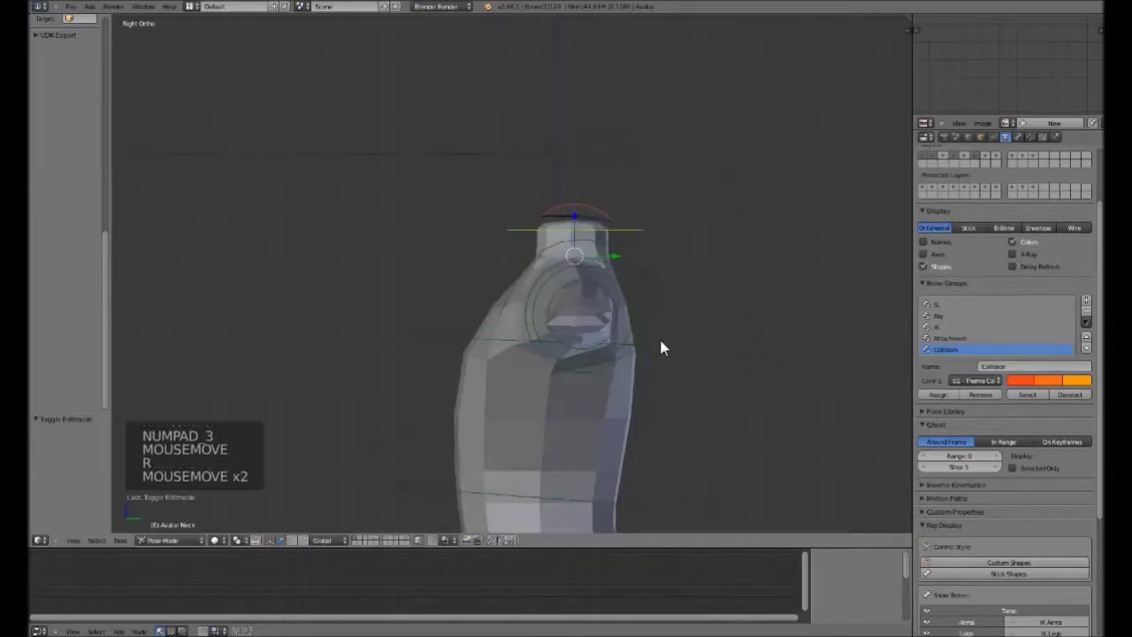
key("KP_1")
Test-rotate an upper arm bone, reset it, and return to editing the body mesh's neck vertices.
right_click(801, 279)
scroll("down", 3)
key("r")
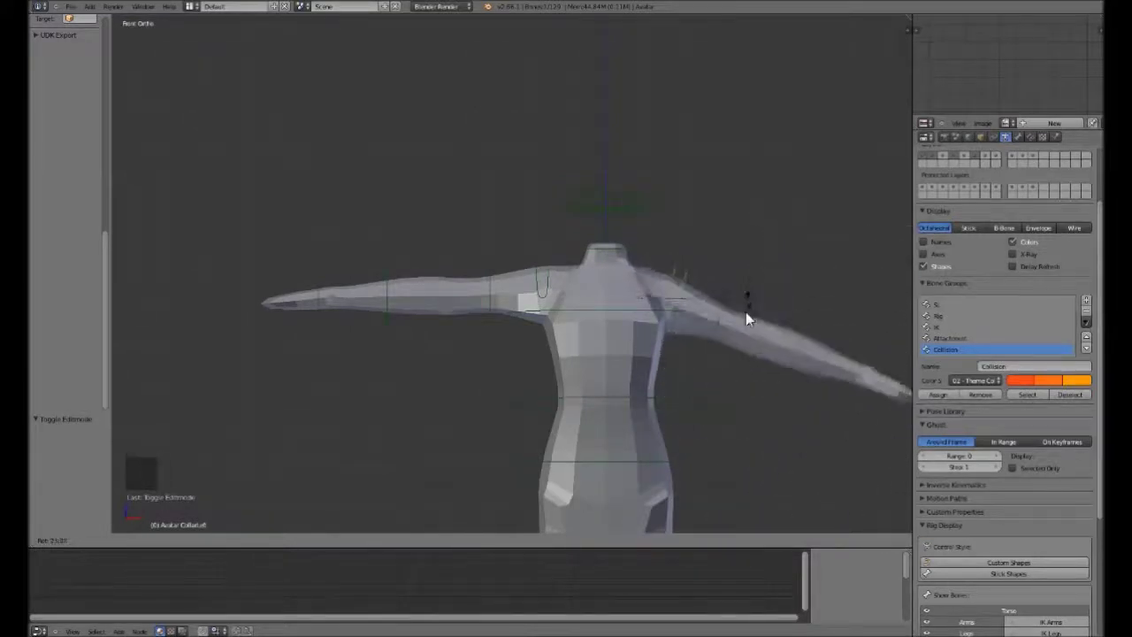
right_click(754, 255)
right_click(721, 297)
key("Tab")
key("Tab")
right_click(795, 292)
Toggle mesh editing and inspect the shoulder, armpit and chest area from several zoom levels.
key("Tab")
scroll("up", 3)
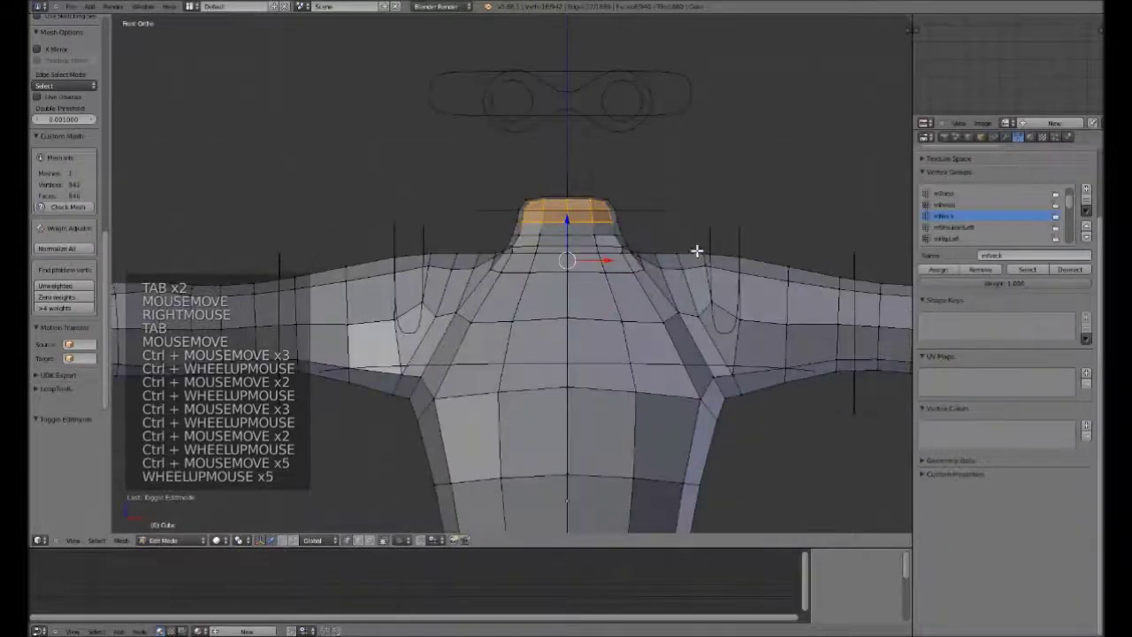
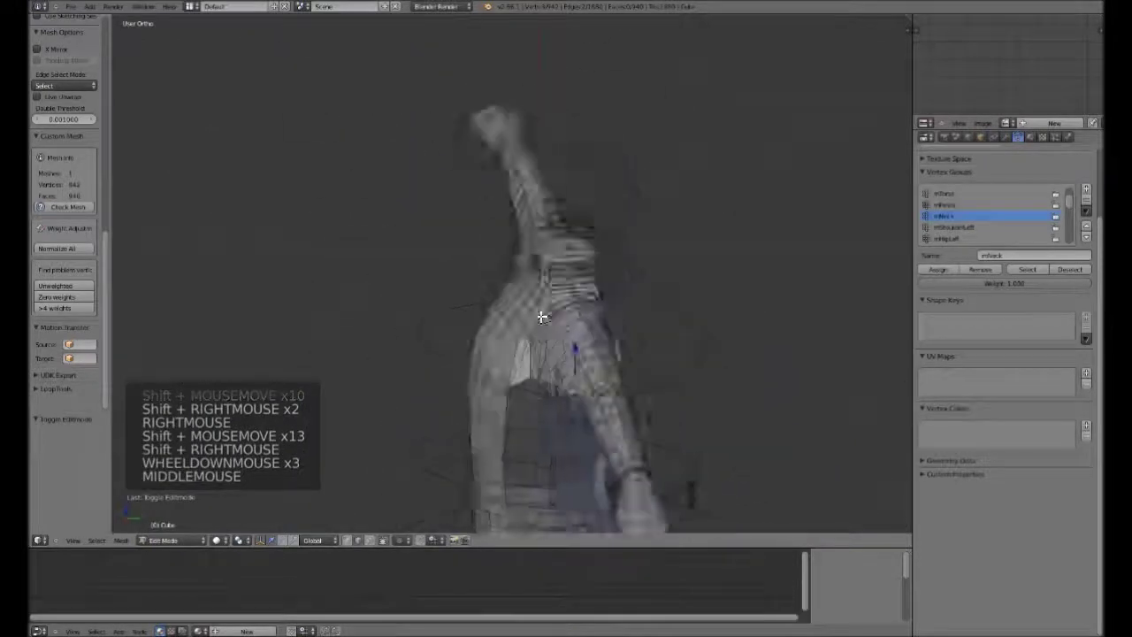
scroll("down", 3)
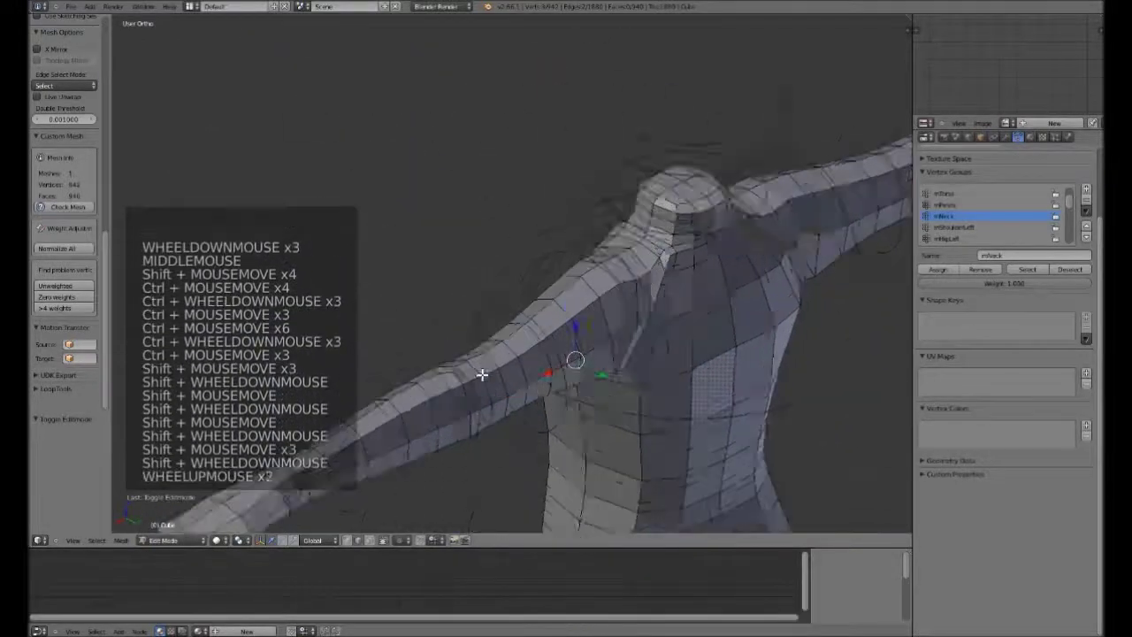
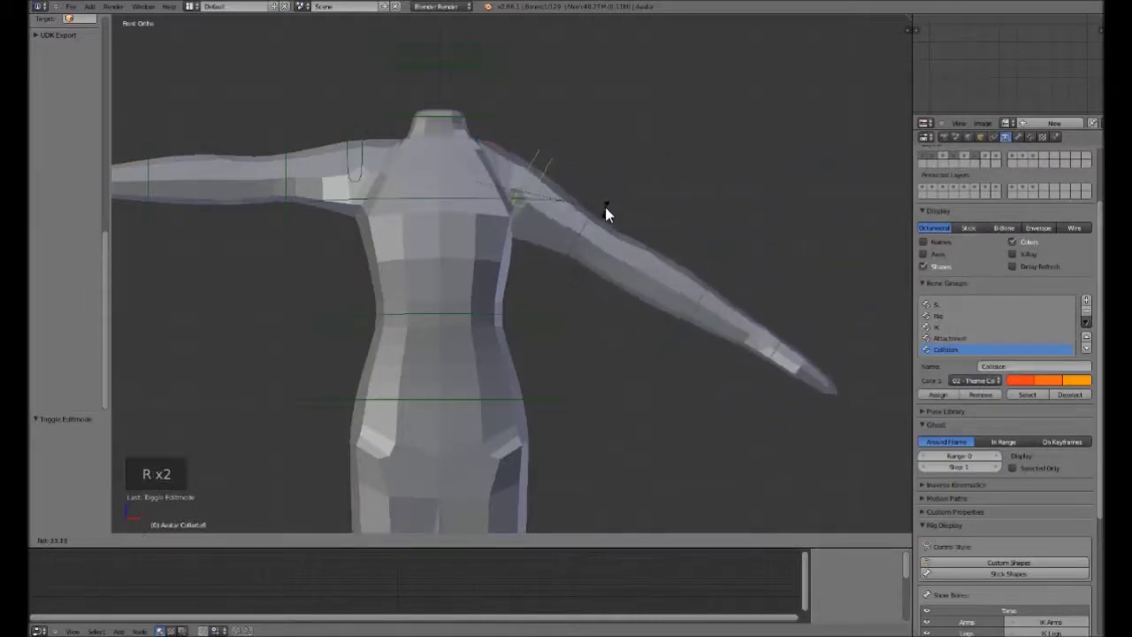
Rotate the left upper arm bone downward to check how the shoulder deforms.
right_click(581, 143)
right_click(593, 151)
key("r")
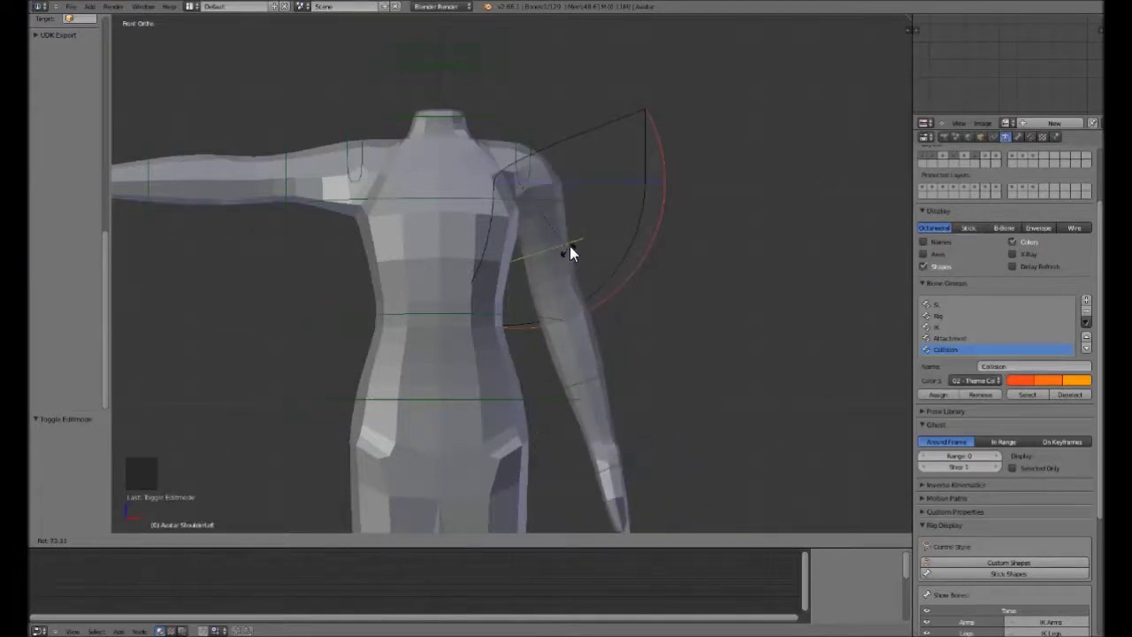
left_click(580, 249)
left_click(495, 549)
left_click(524, 550)
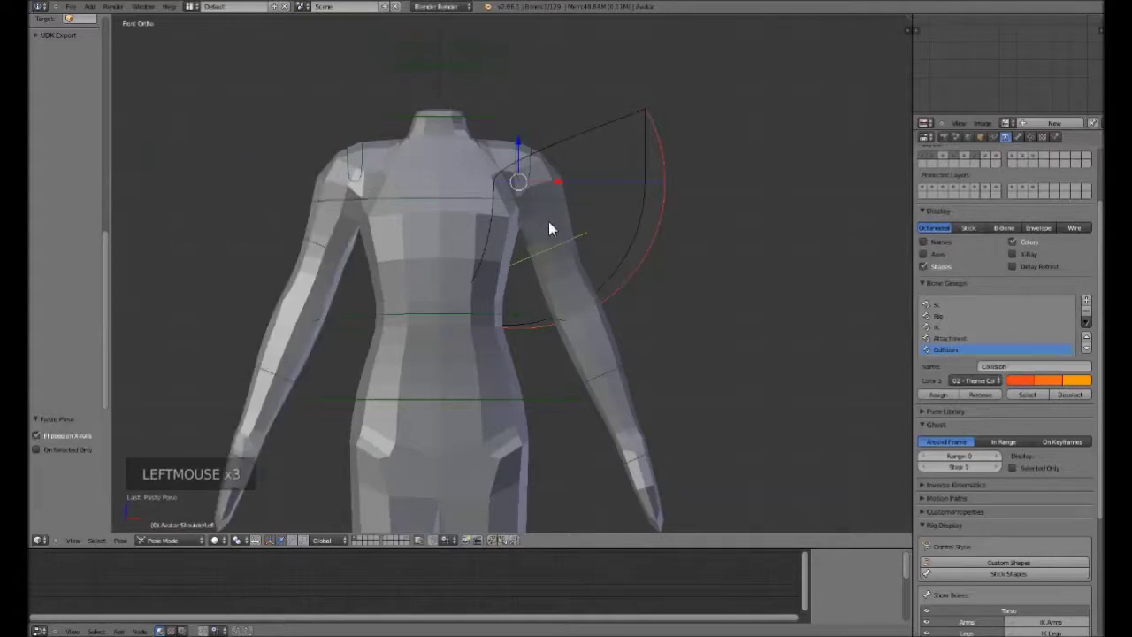
Edit the body mesh and select the vertices of the mShoulderLeft vertex group.
right_click(625, 366)
right_click(562, 172)
key("Tab")
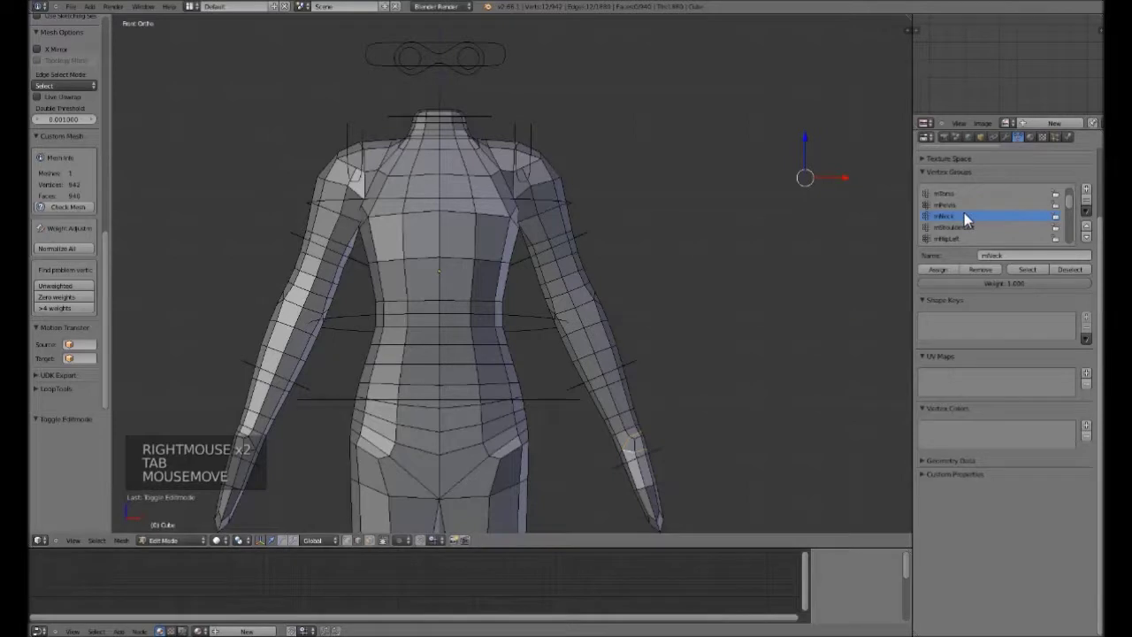
scroll("down", 3)
scroll("down", 3)
left_click(963, 210)
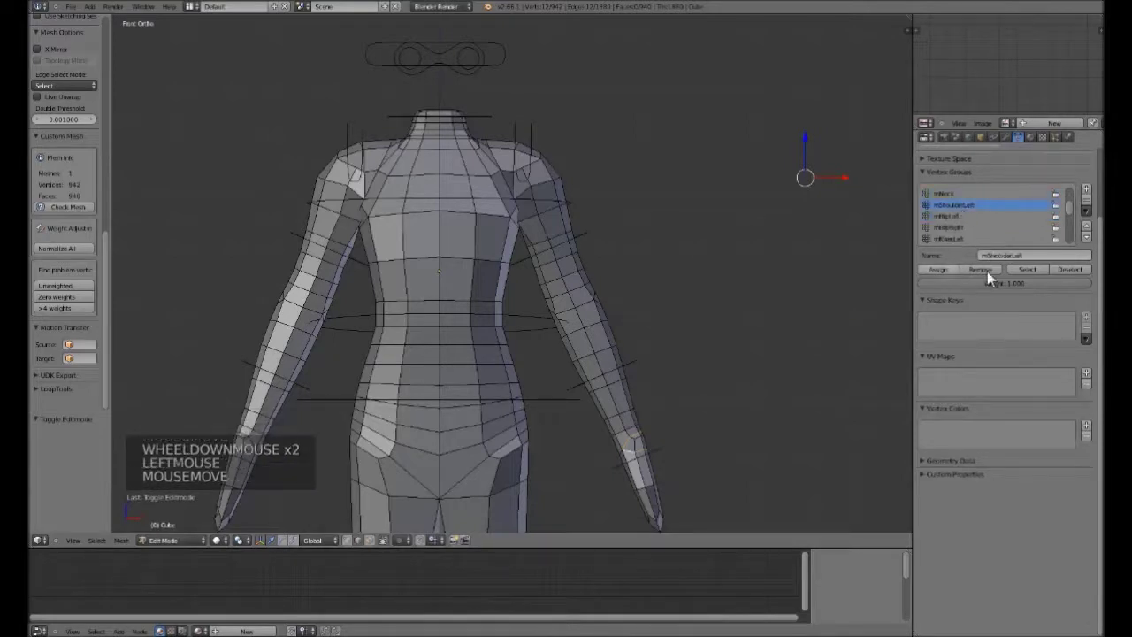
left_click(1019, 273)
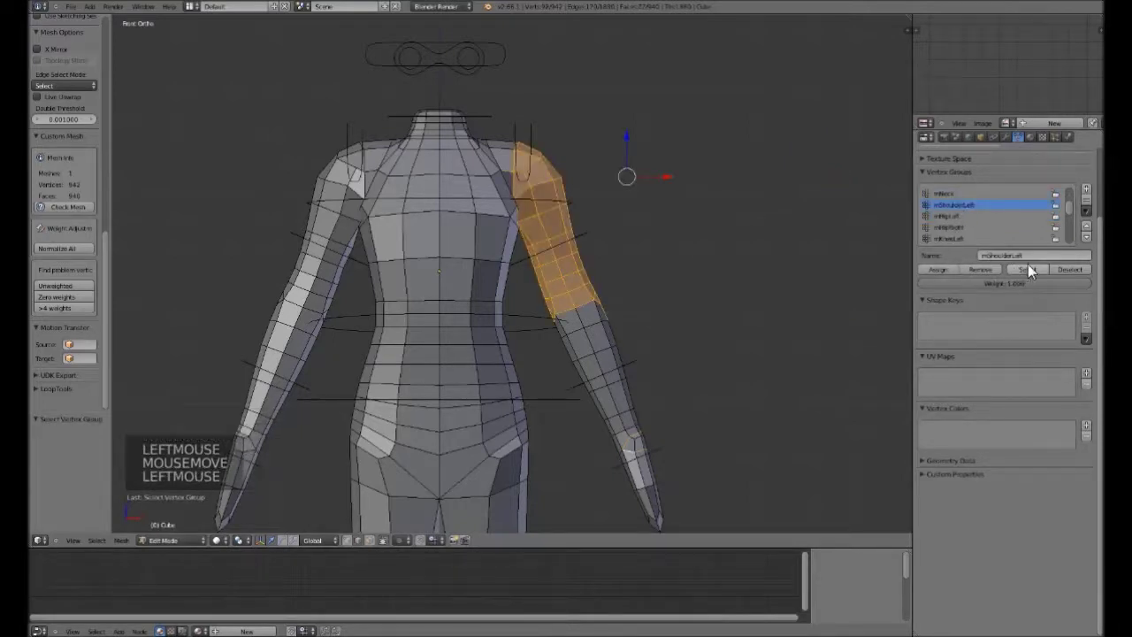
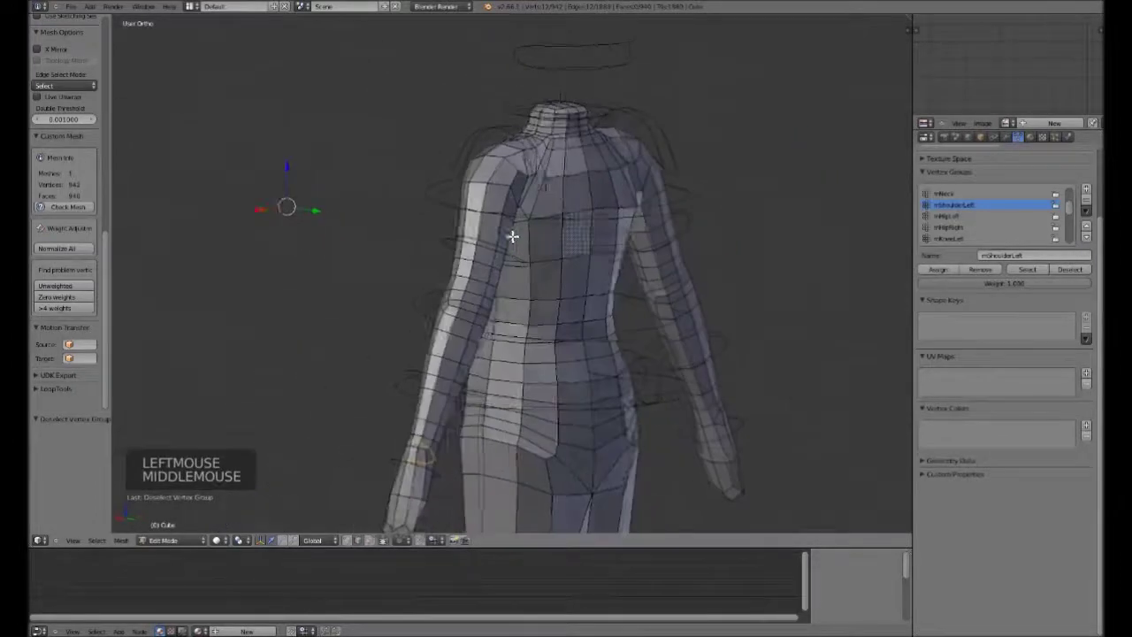
Swing the left thigh bone into a test pose and inspect the bent leg from the side.
key("KP_1")
scroll("down", 3)
scroll("up", 3)
key("Tab")
right_click(544, 225)
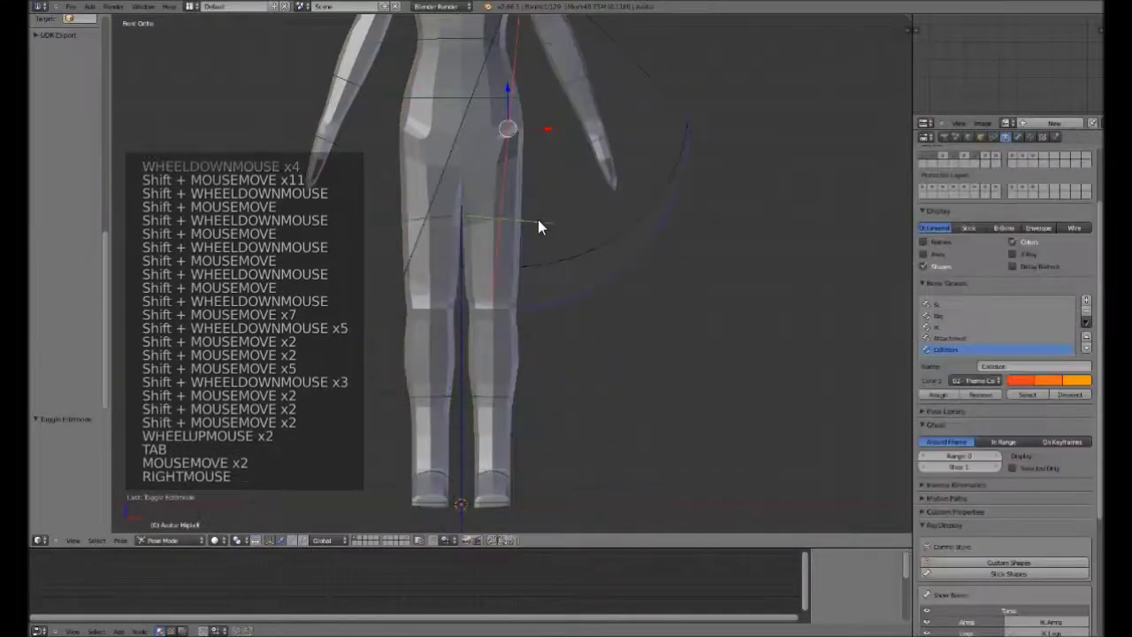
scroll("down", 3)
key("r")
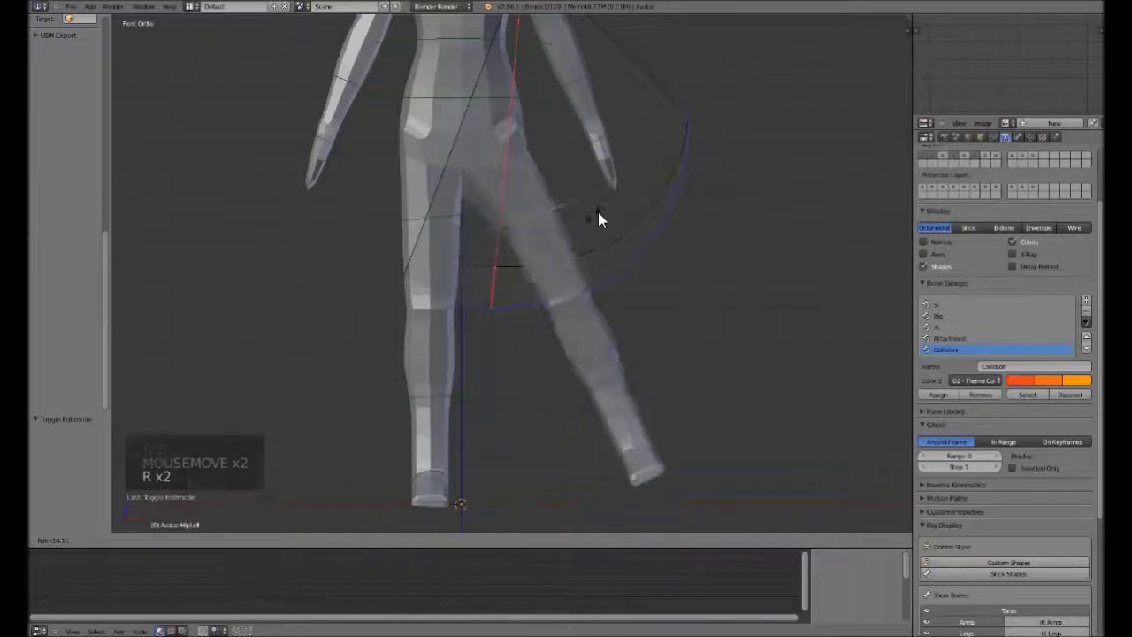
right_click(550, 233)
key("KP_3")
key("r")
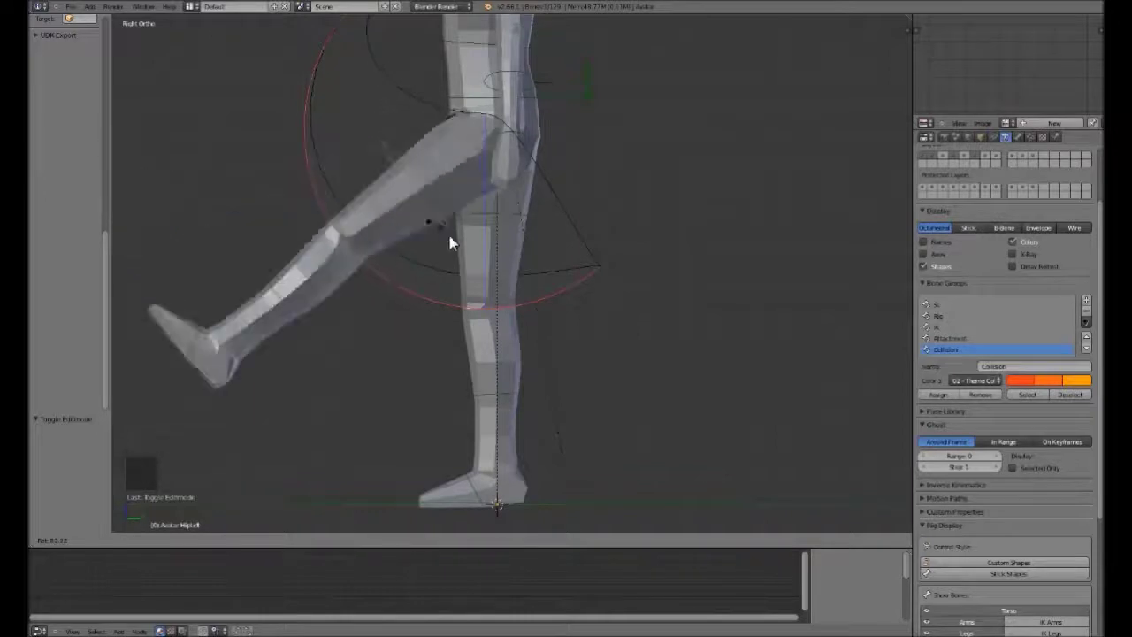
left_click(625, 177)
middle_click(610, 186)
middle_click(457, 138)
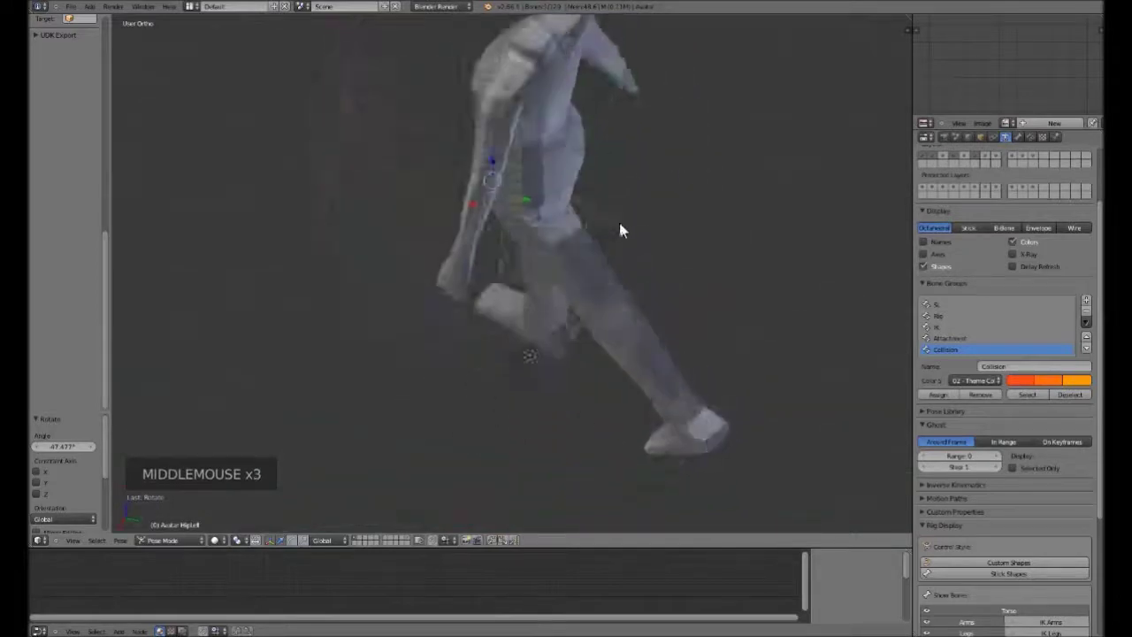
scroll("up", 3)
Undo the leg test rotations and review the figure again from front and side views.
key("Tab")
key("Tab")
key("KP_3")
key("ctrl+z")
key("ctrl+z")
key("ctrl+z")
key("ctrl+z")
key("a")
middle_click(610, 184)
key("KP_1")
key("KP_1")
scroll("down", 3)
scroll("up", 3)
scroll("down", 3)
Rotate arm bones into test poses and check the deforming shoulder from front and side.
right_click(640, 167)
key("r")
right_click(666, 199)
scroll("down", 3)
scroll("up", 3)
scroll("up", 3)
right_click(531, 256)
key("r")
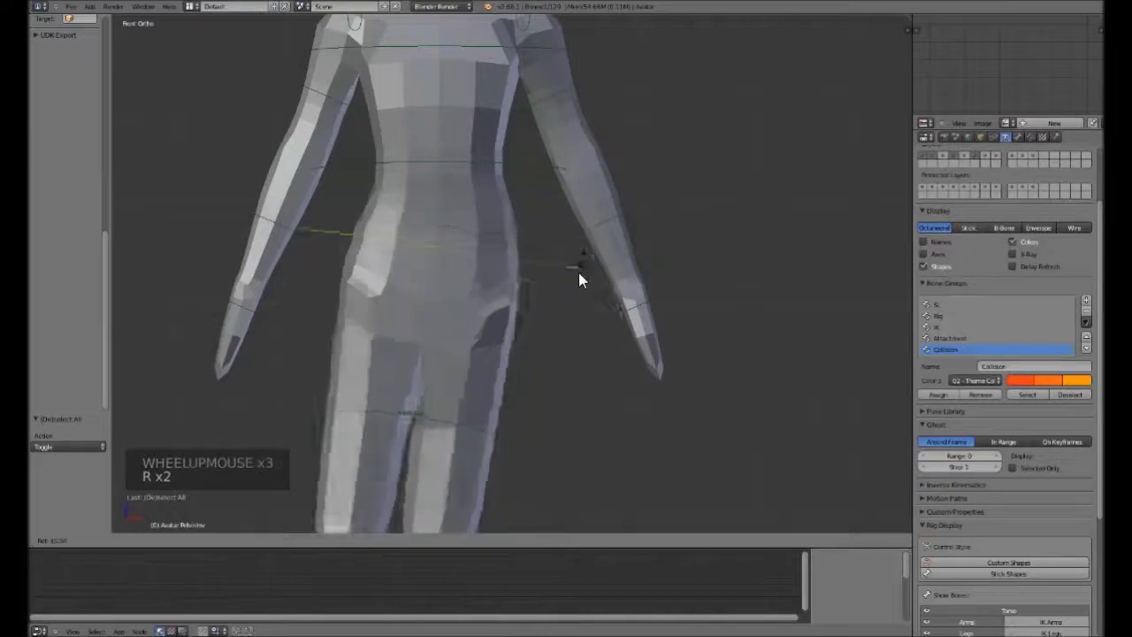
right_click(590, 217)
key("KP_3")
key("r")
right_click(363, 386)
right_click(449, 170)
key("r")
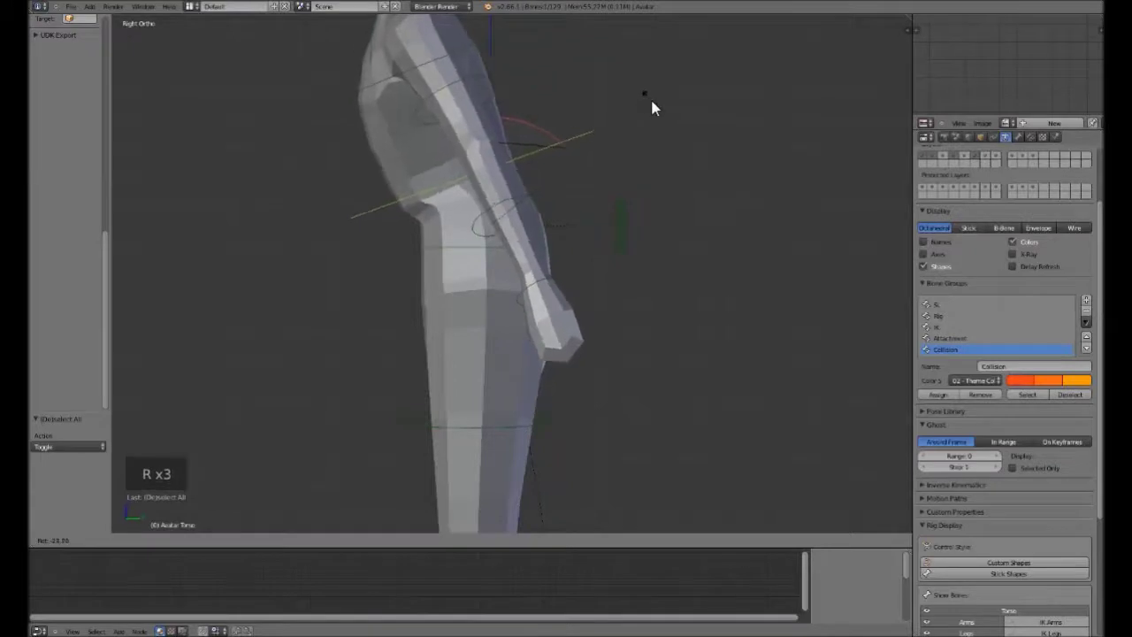
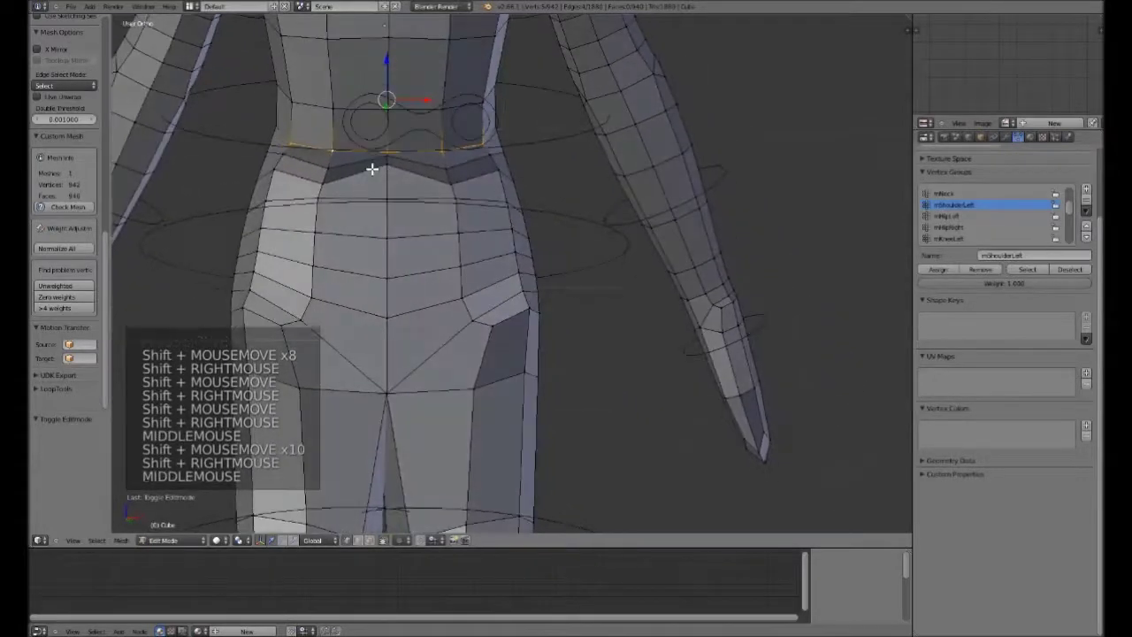
Choose the mPelvis vertex group and lower the assignment weight for the selected hip vertices.
scroll("up", 3)
left_click(956, 219)
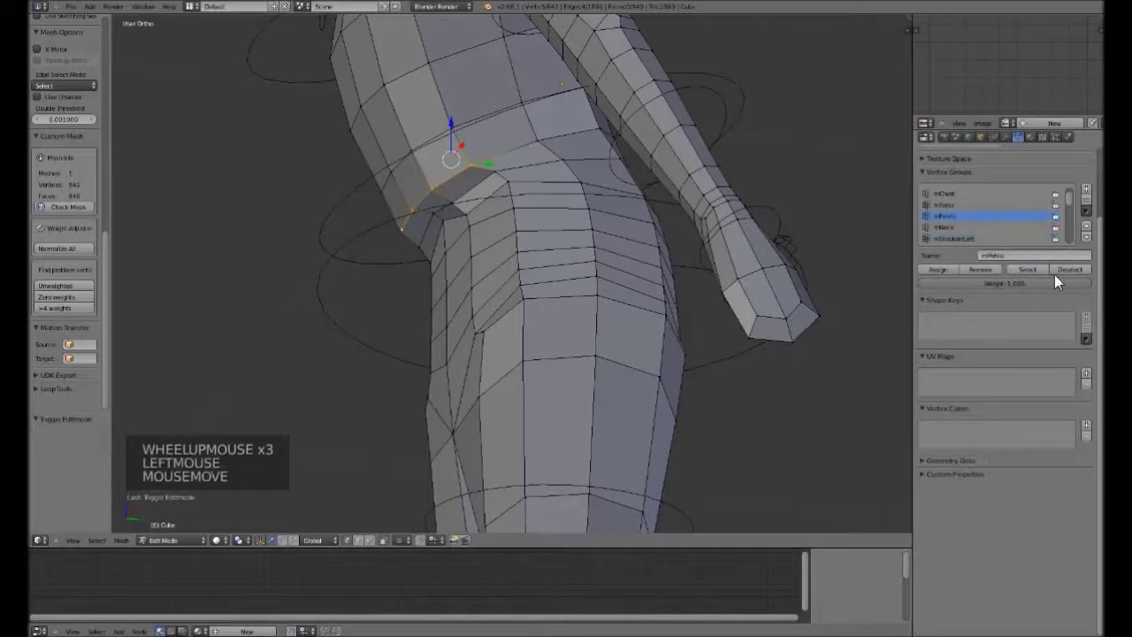
left_click(1057, 290)
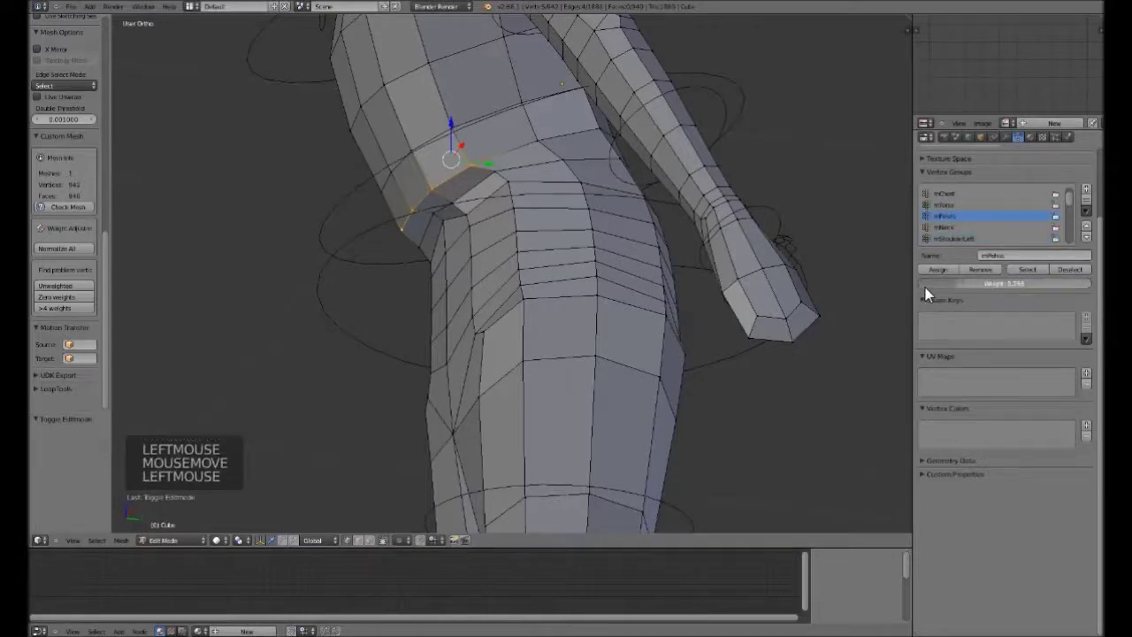
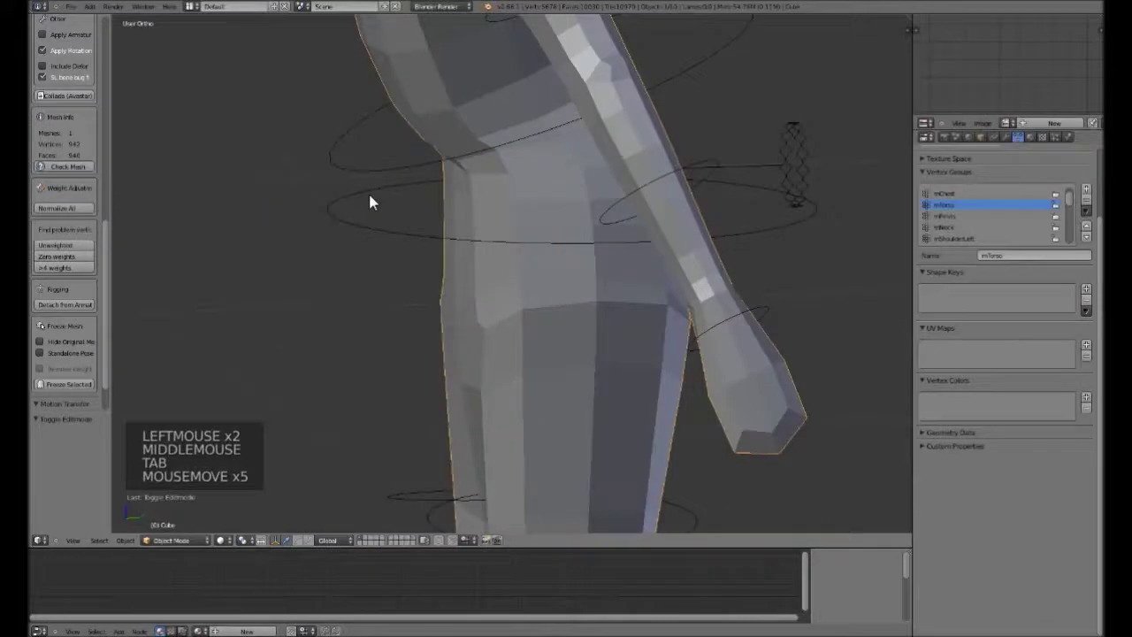
Rotate the upper arm bones into new test poses to check the arm deformation.
key("KP_3")
scroll("down", 3)
right_click(633, 157)
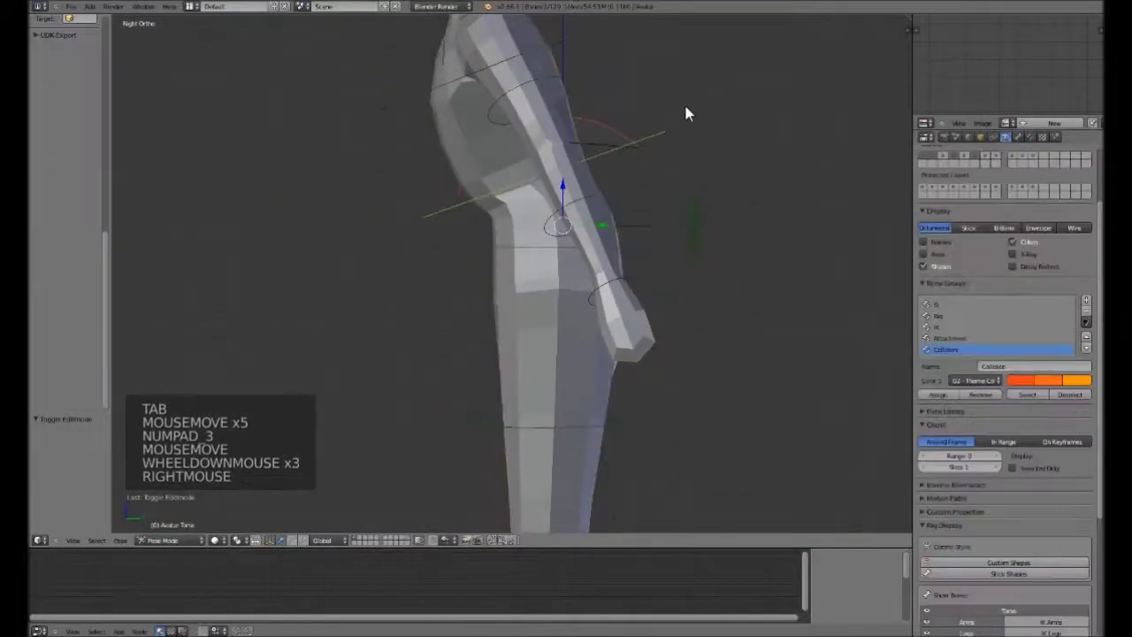
key("r")
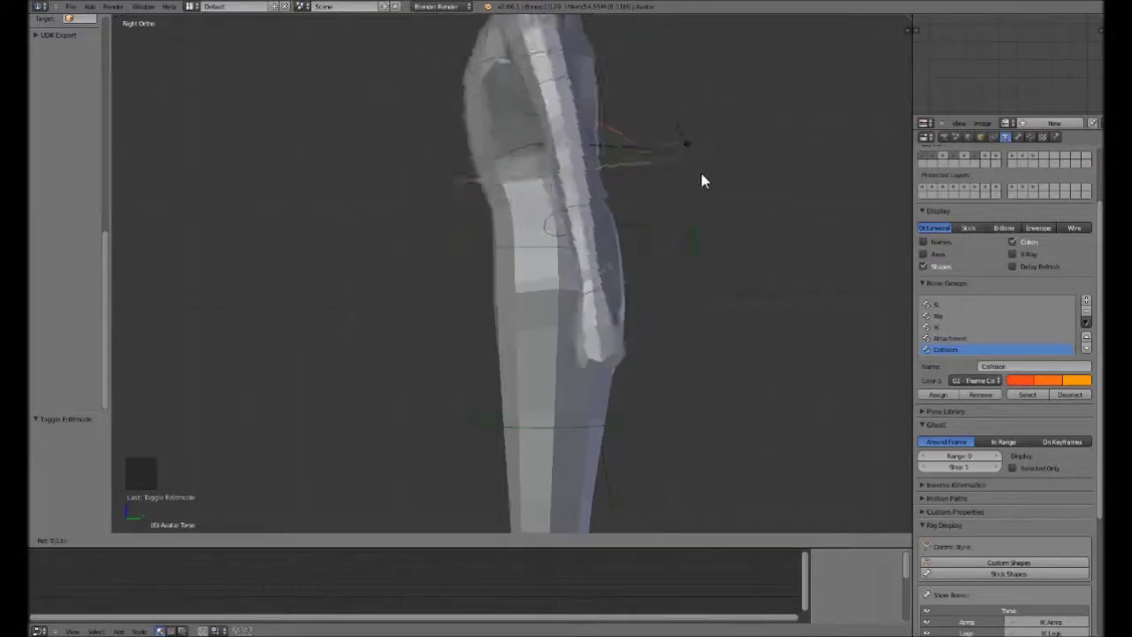
right_click(706, 187)
key("alt+r")
scroll("down", 3)
Clear all bone rotations back to the T-pose, then return to the body mesh's vertex groups.
middle_click(601, 251)
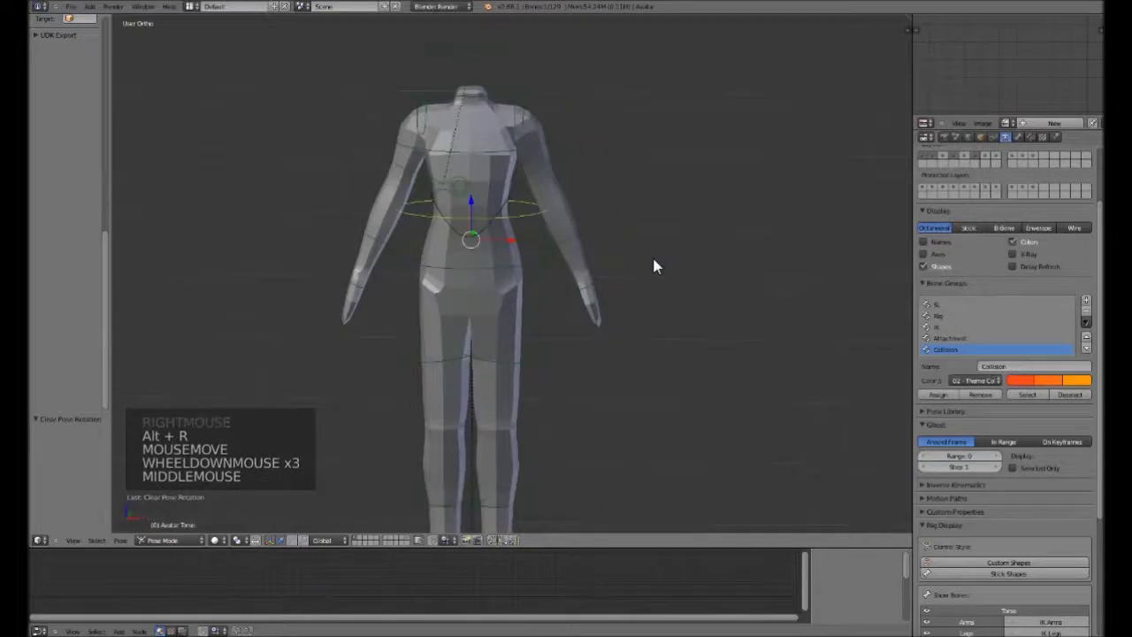
key("KP_1")
key("a")
key("a")
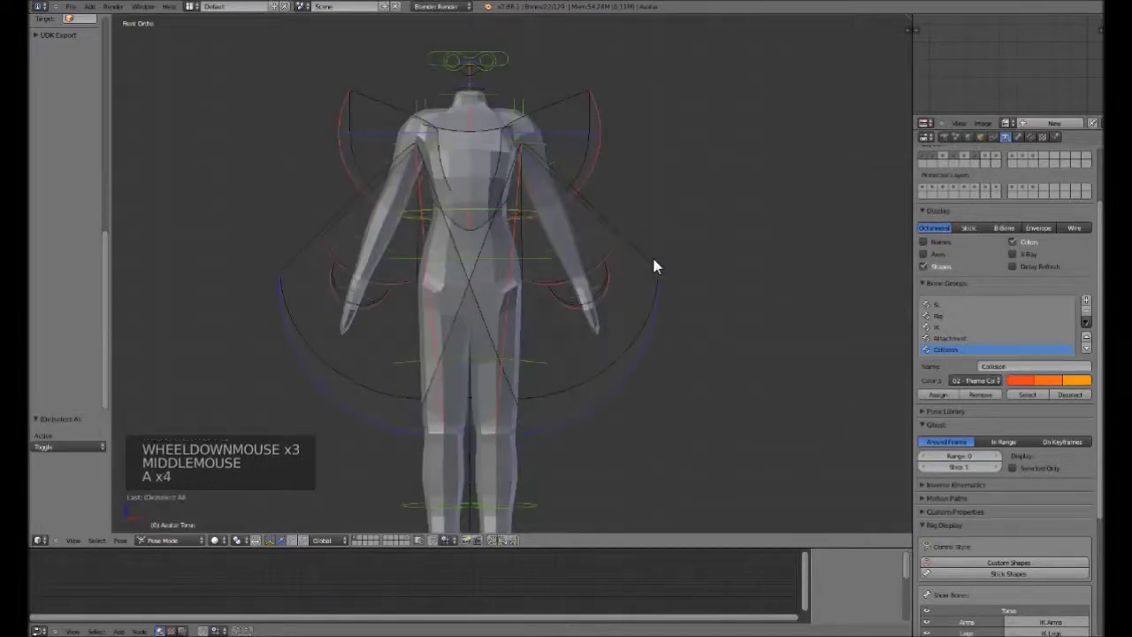
key("alt+r")
key("Tab")
key("Tab")
right_click(723, 146)
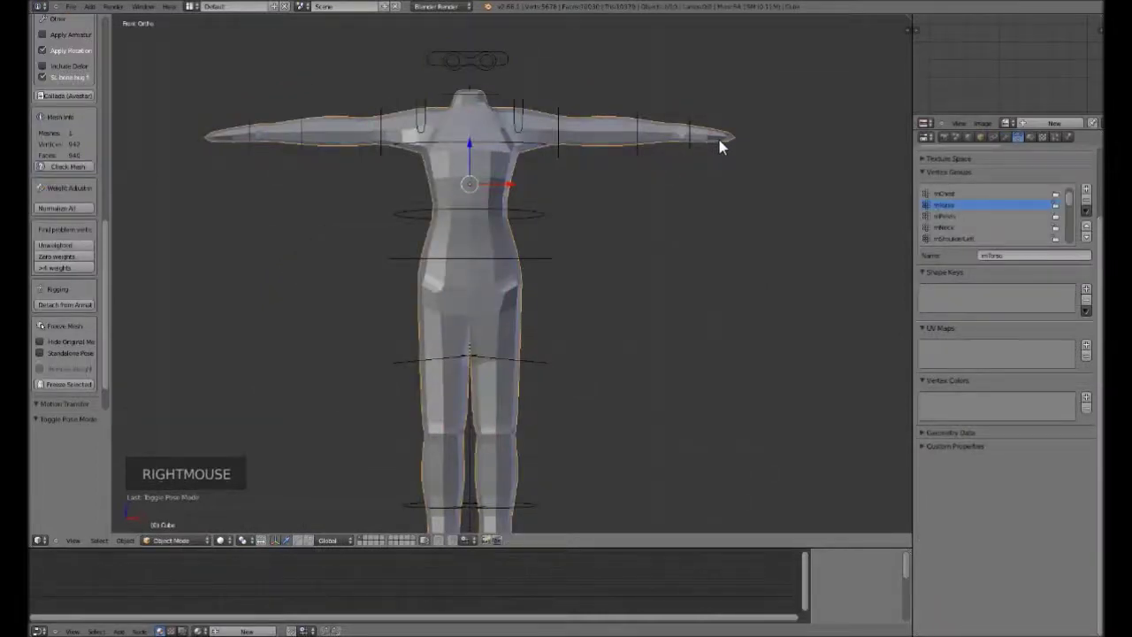
scroll("down", 3)
scroll("down", 3)
scroll("down", 3)
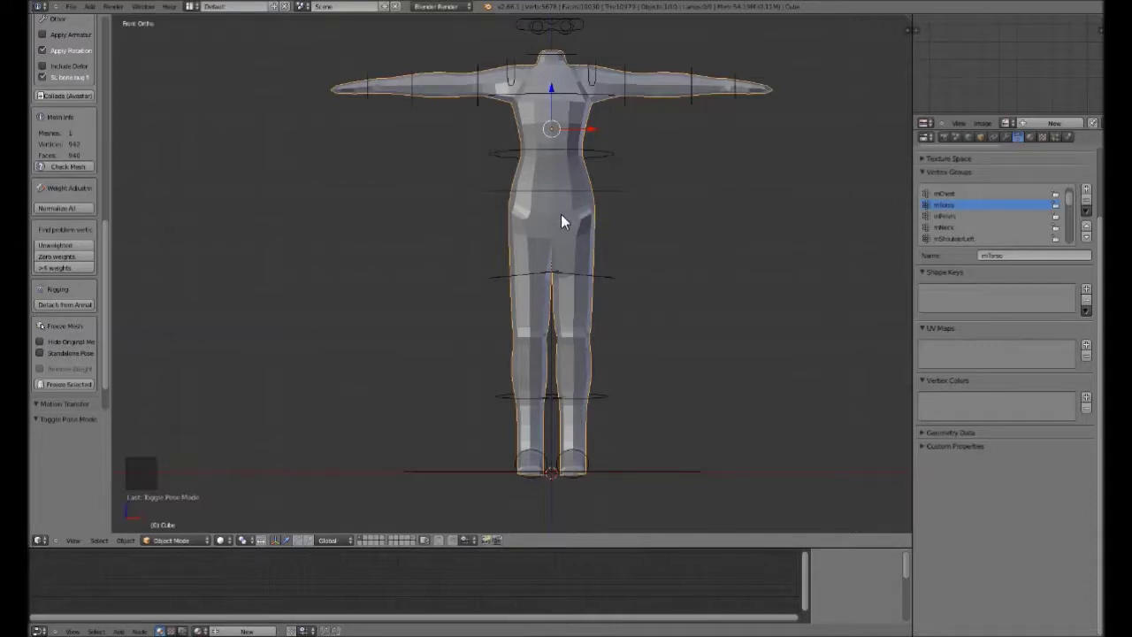
Apply Shade Smooth to every vertex of the body mesh and leave Edit Mode.
key("Tab")
key("a")
key("a")
key("w")
key("w")
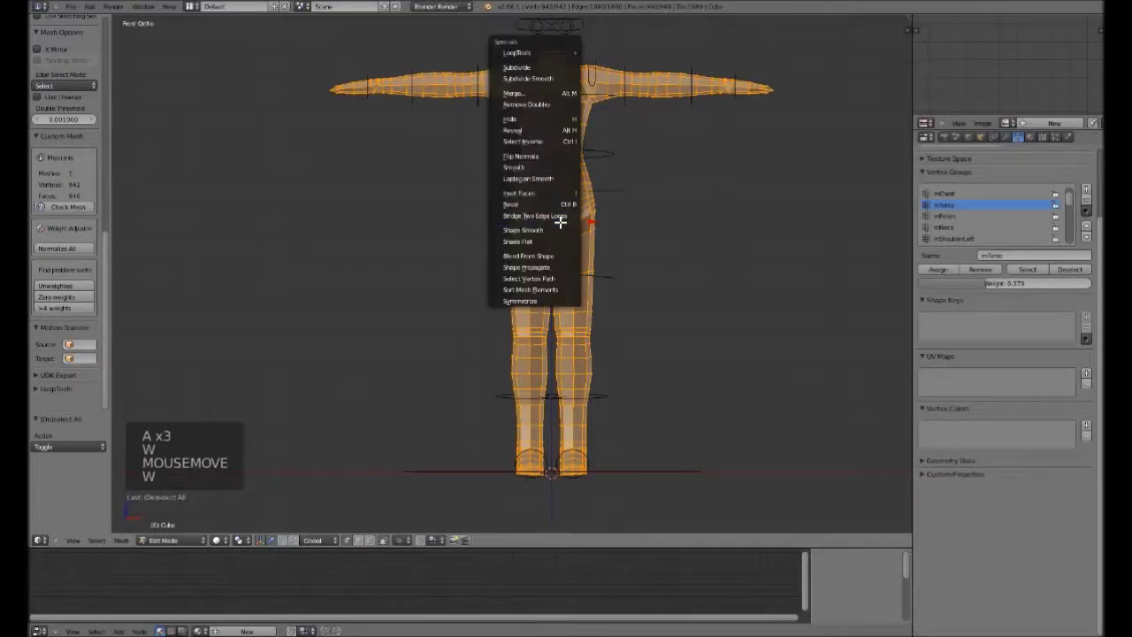
key("Tab")
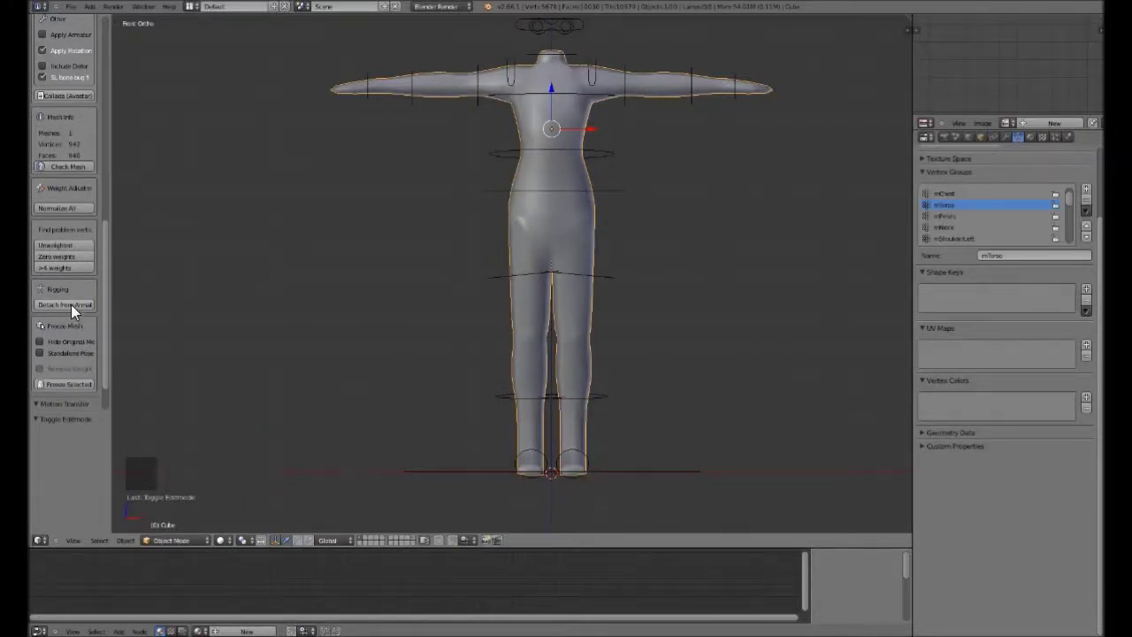
Scroll the side panel to the Avastar Collada export settings.
scroll("down", 3)
scroll("up", 3)
scroll("up", 3)
scroll("up", 3)
scroll("up", 3)
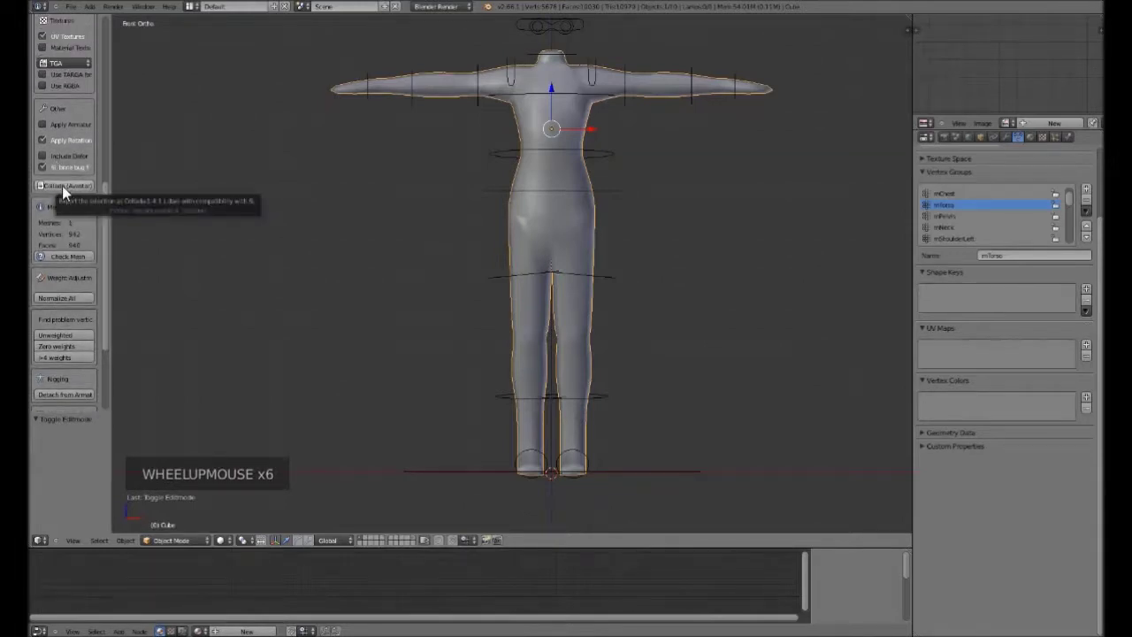
Export the rigged body mesh as a Collada .dae file via the Avastar exporter.
left_click(68, 191)
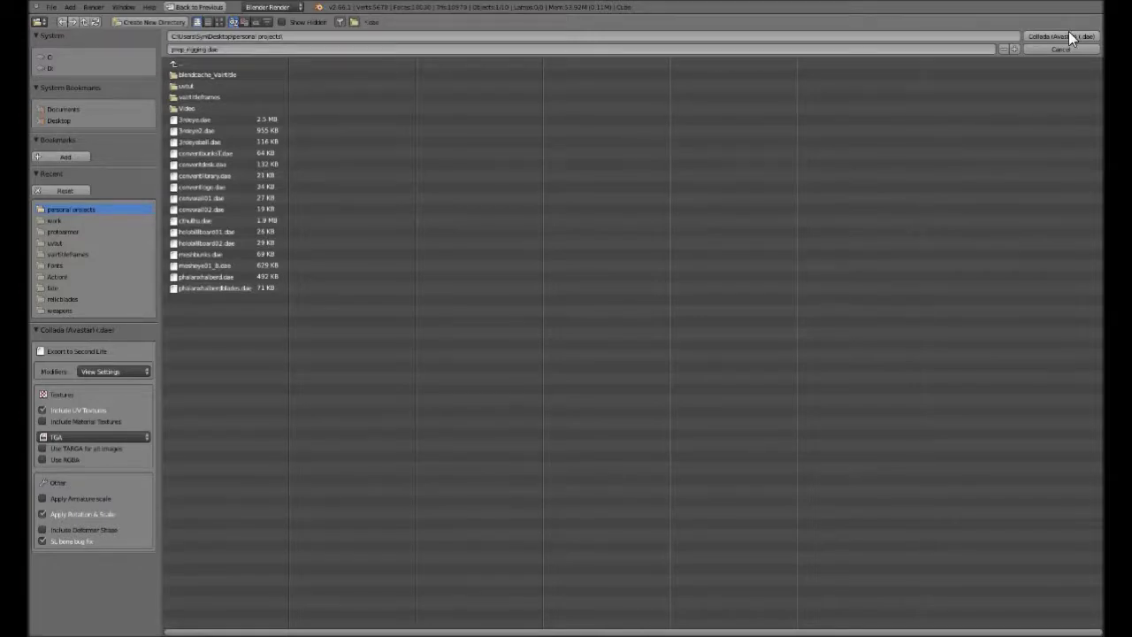
left_click(1076, 40)
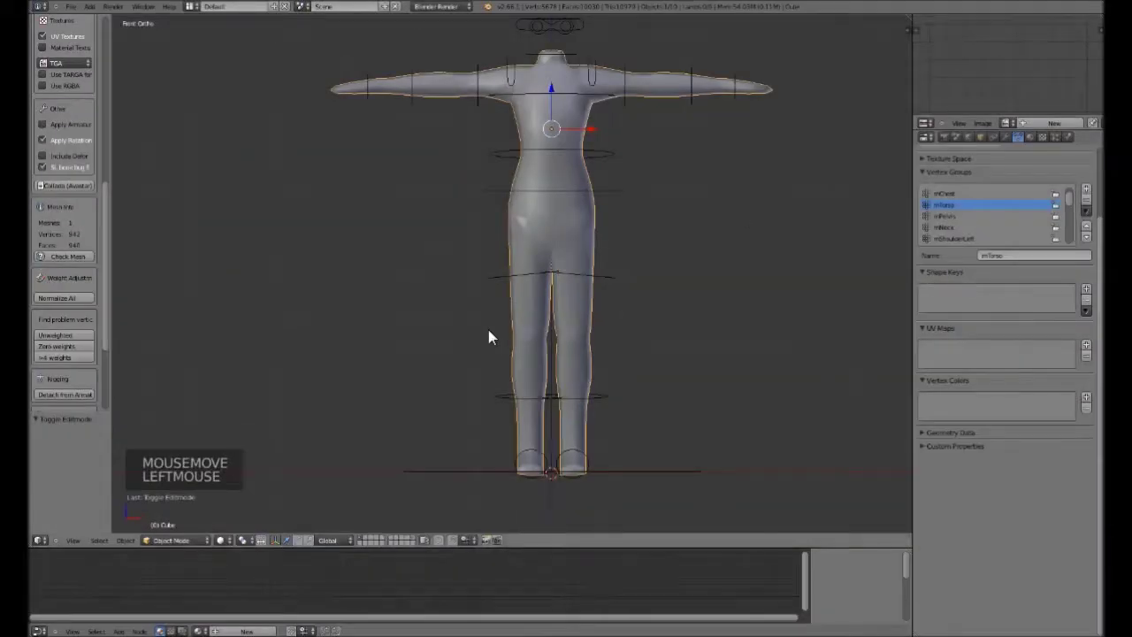